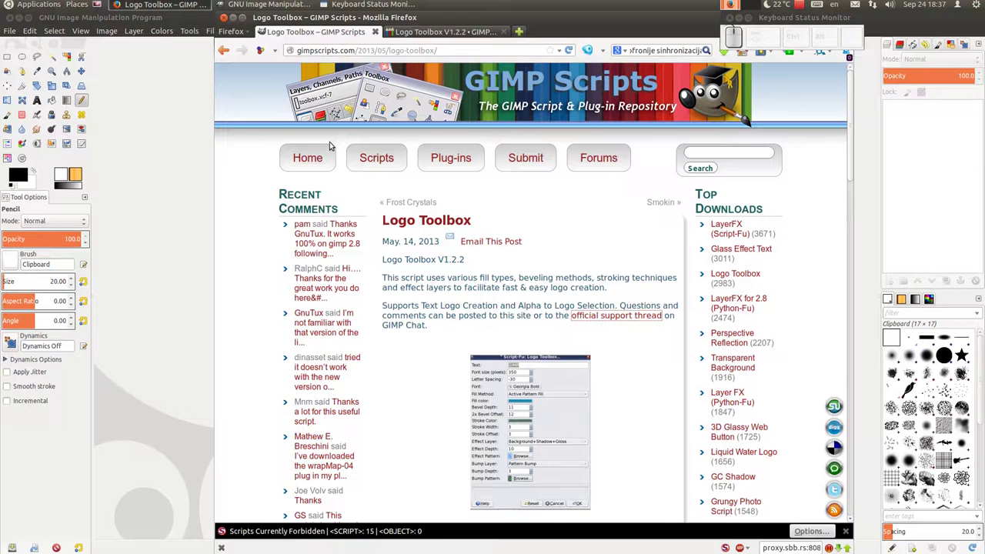
# Scroll through the Logo Toolbox script page and dismiss the download prompt
pyautogui.scroll(-3)
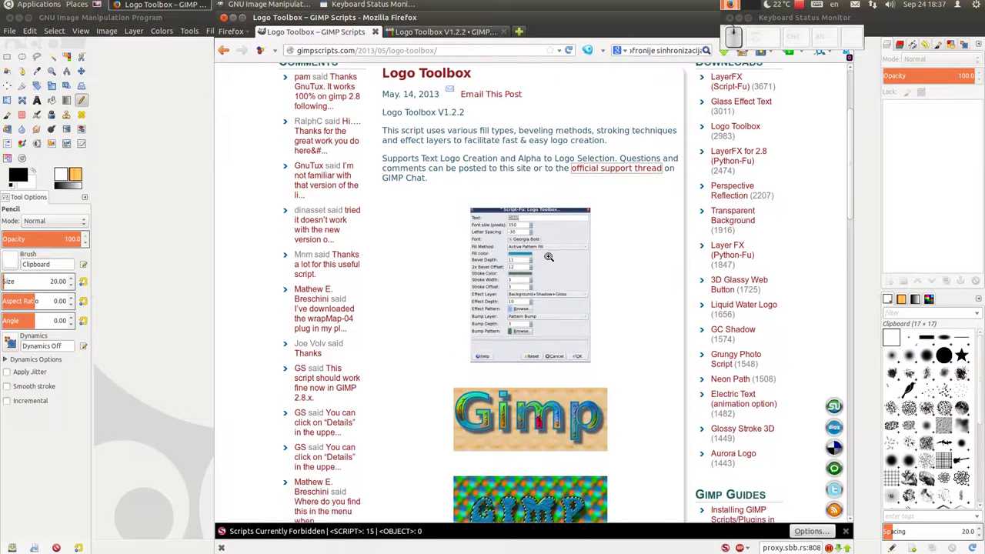
pyautogui.scroll(-3)
pyautogui.scroll(-3)
pyautogui.scroll(3)
pyautogui.scroll(-3)
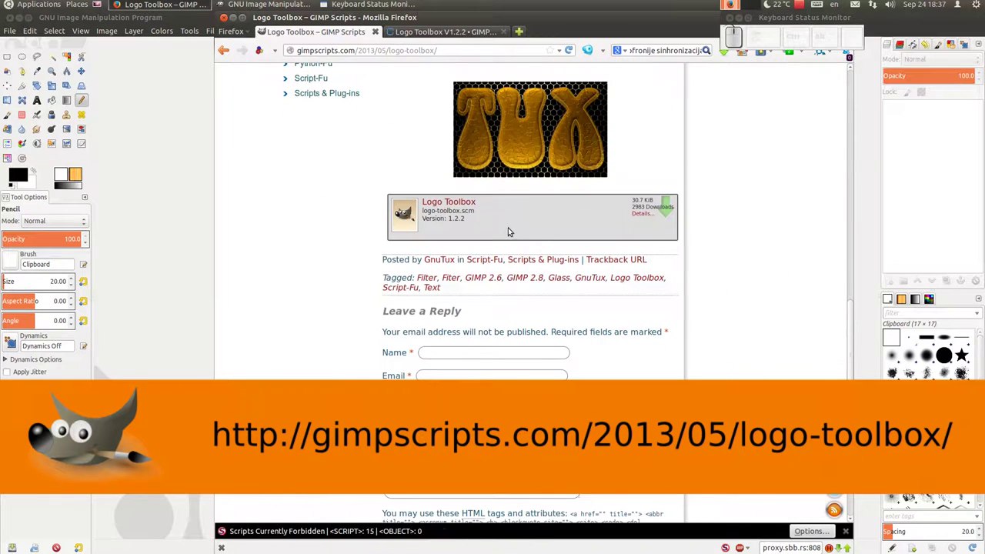
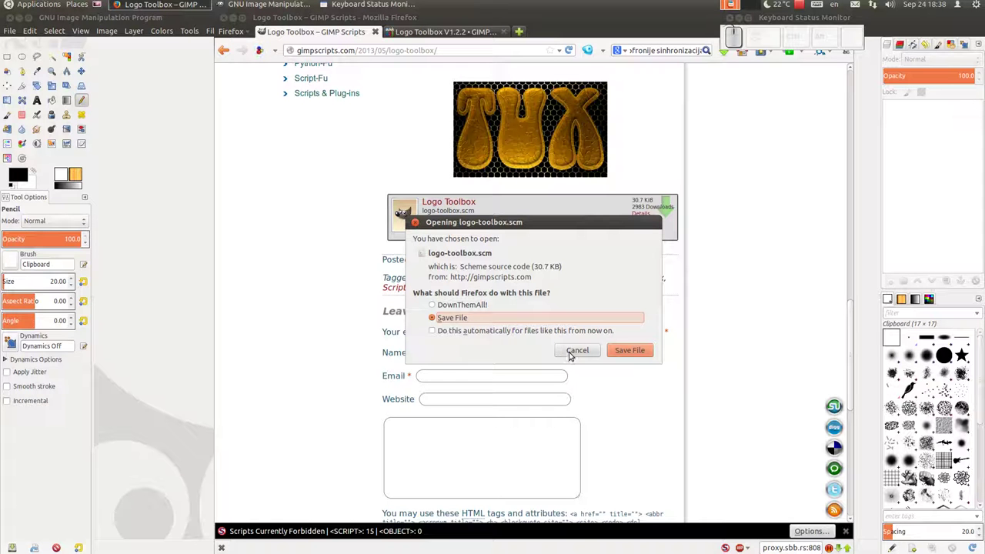
pyautogui.click(572, 356)
pyautogui.scroll(3)
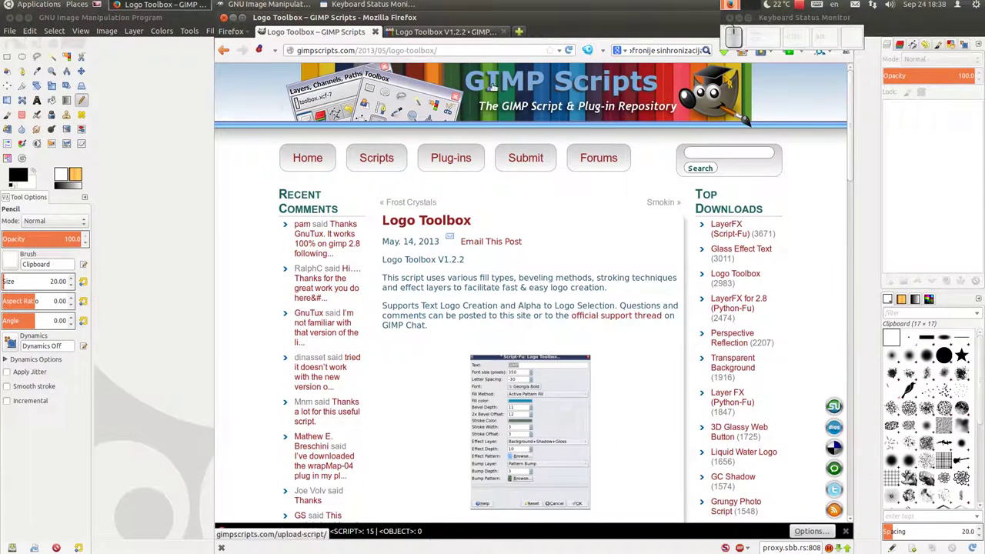
# Switch to the Logo Toolbox V1.2.2 GIMP Chat thread and browse its example logos
pyautogui.click(455, 37)
pyautogui.scroll(-3)
pyautogui.scroll(-3)
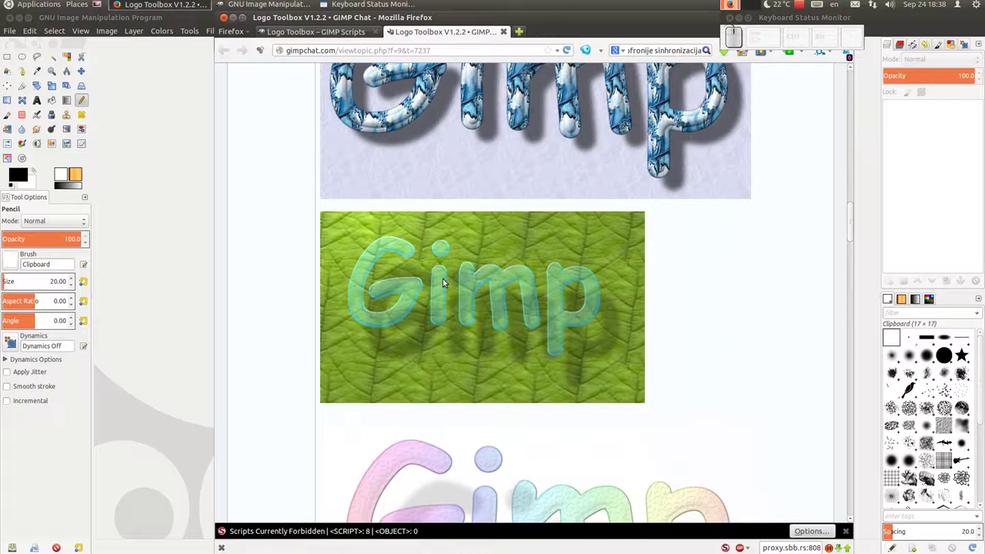
pyautogui.scroll(-3)
pyautogui.scroll(-3)
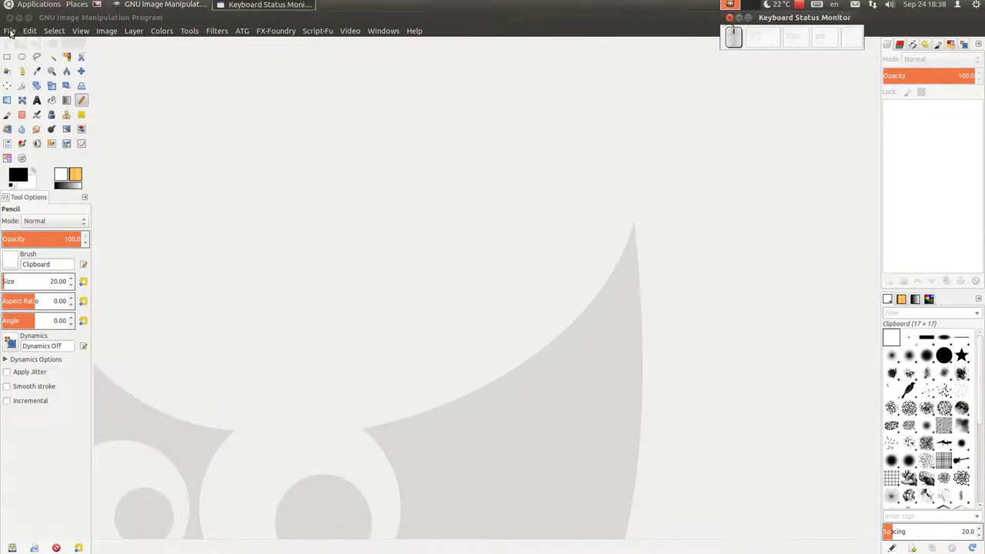
# Launch the Logo Toolbox script from File > Create > Logos (gimpchat.com)
pyautogui.click(14, 33)
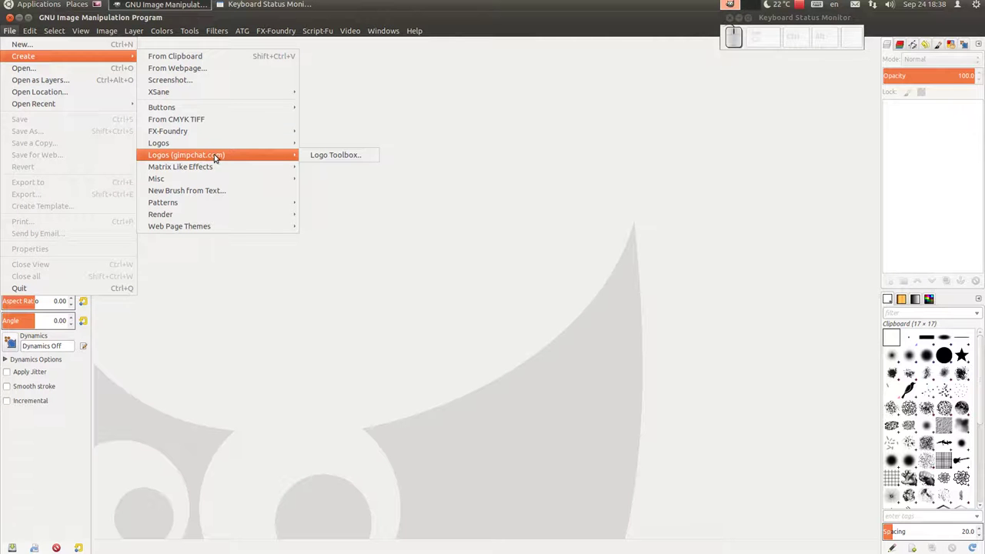
pyautogui.click(328, 159)
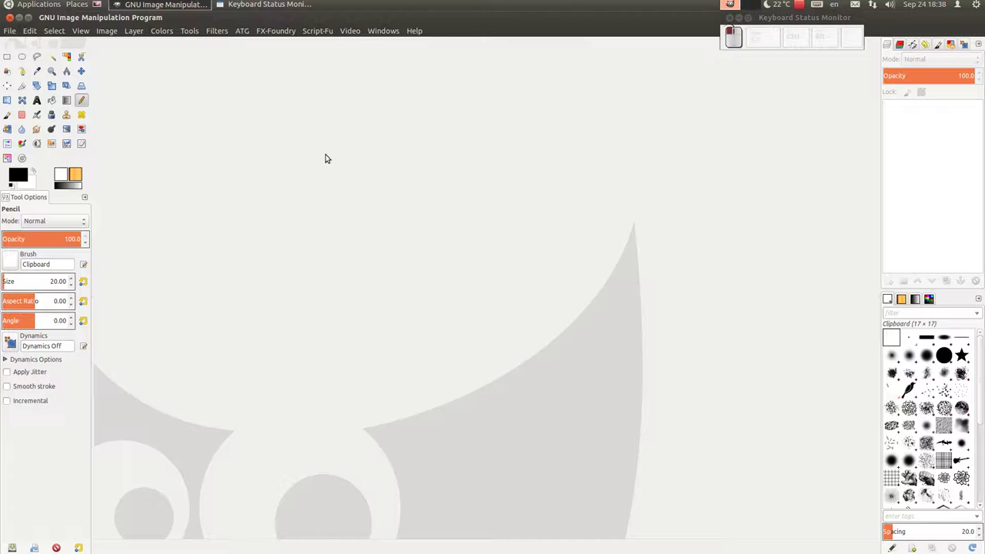
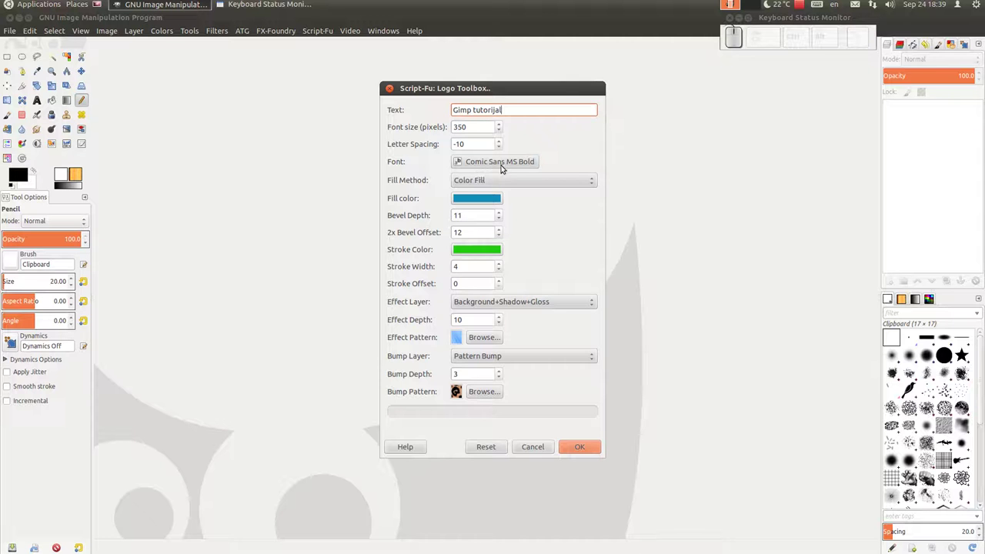
# Choose DejaVu Sans Bold as the font for the 'Gimp tutorijal' logo
pyautogui.click(492, 165)
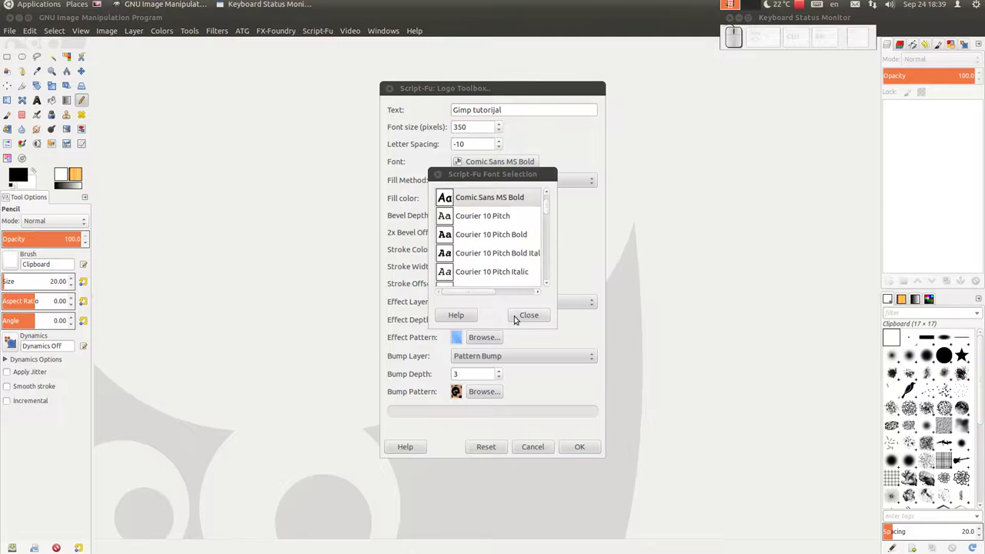
pyautogui.click(523, 319)
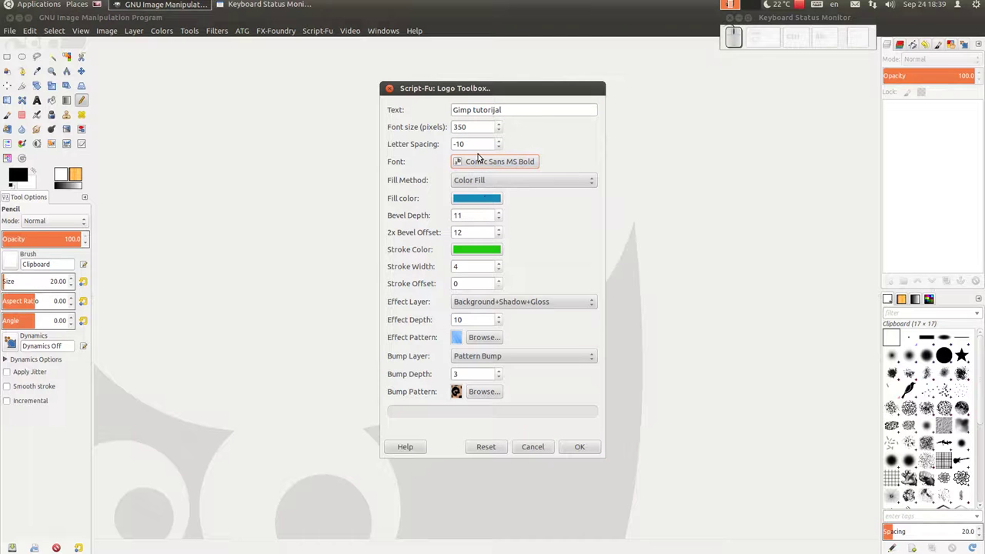
pyautogui.click(479, 161)
pyautogui.scroll(-3)
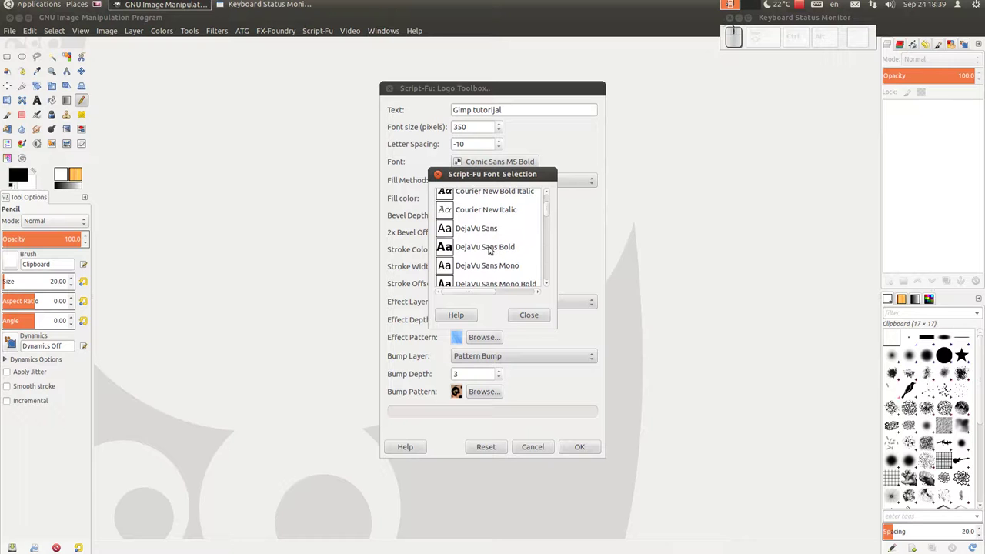
pyautogui.click(492, 250)
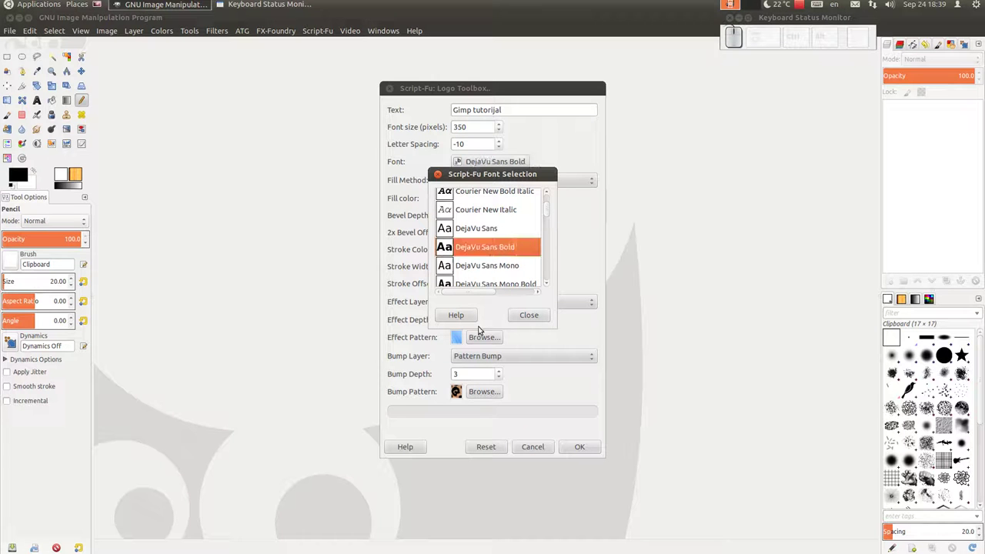
# Pick the Rain pattern as the logo's effect pattern
pyautogui.click(533, 316)
pyautogui.click(470, 199)
pyautogui.click(544, 342)
pyautogui.scroll(-3)
pyautogui.scroll(-3)
pyautogui.scroll(-3)
pyautogui.click(486, 343)
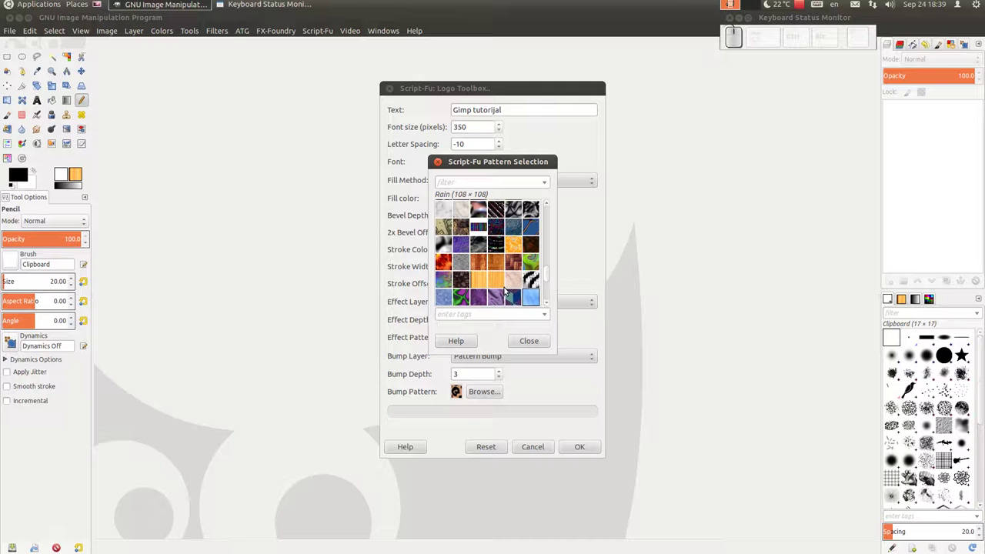
pyautogui.click(449, 296)
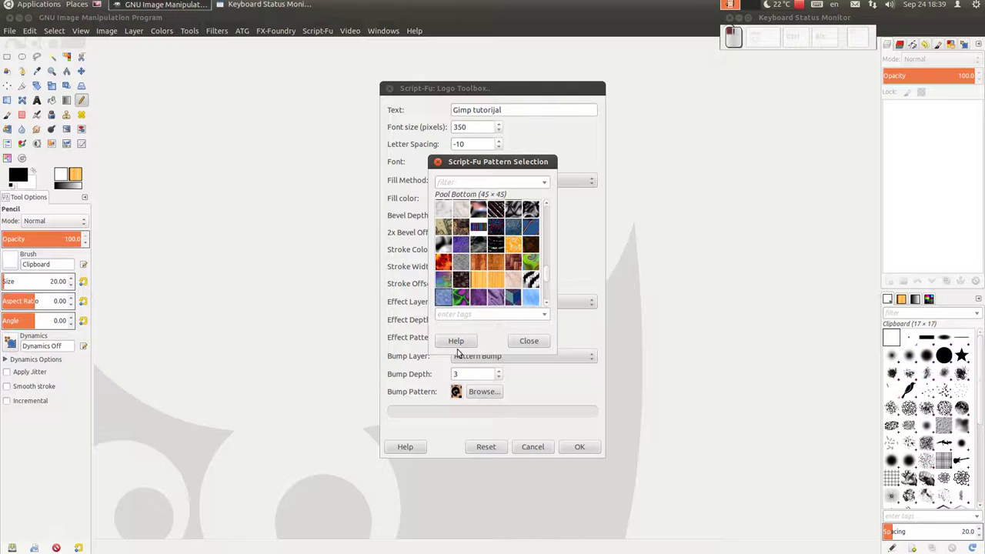
pyautogui.click(519, 344)
# Pick a striped bump pattern and render the seven-layer 'Gimp tutorijal' logo
pyautogui.click(497, 397)
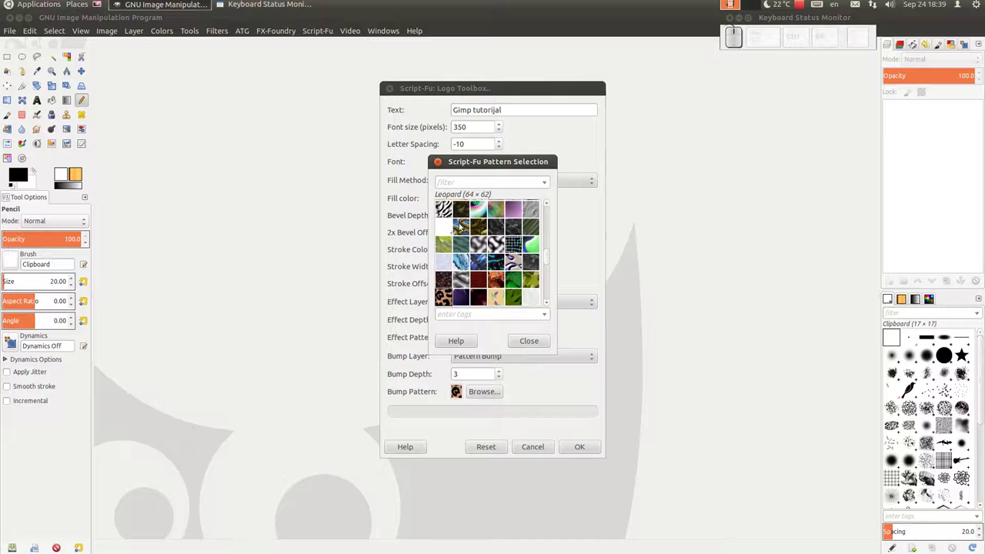
pyautogui.click(452, 216)
pyautogui.click(546, 344)
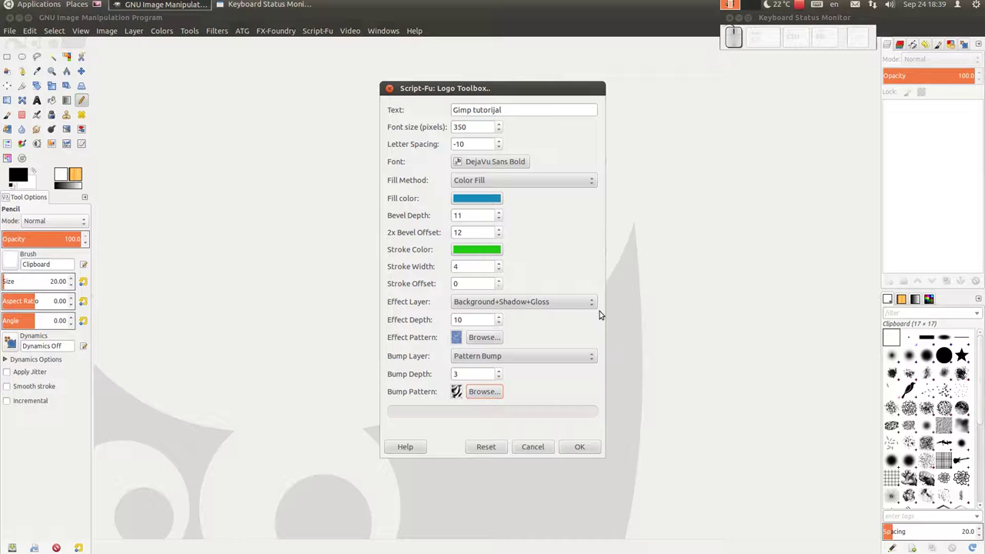
pyautogui.click(583, 454)
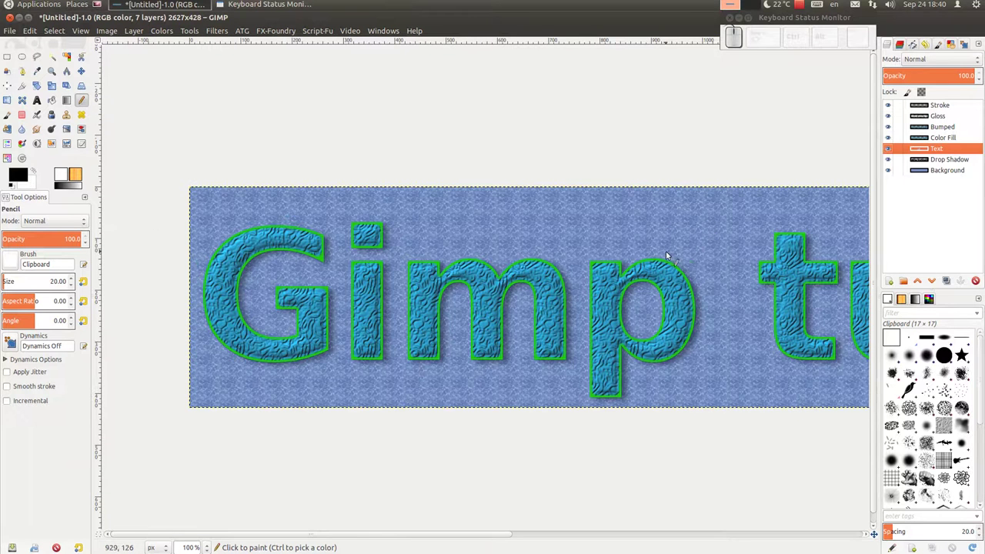
# Toggle the Stroke, effect and Bumped layers' visibility to compare the logo's looks
pyautogui.click(889, 108)
pyautogui.click(889, 108)
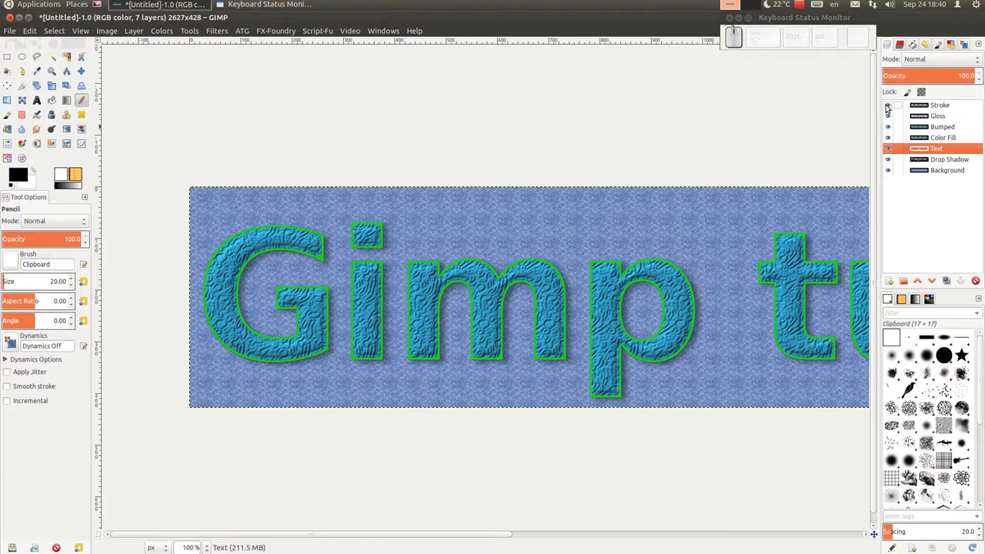
pyautogui.click(889, 121)
pyautogui.click(889, 122)
pyautogui.click(889, 122)
pyautogui.click(889, 132)
pyautogui.click(890, 132)
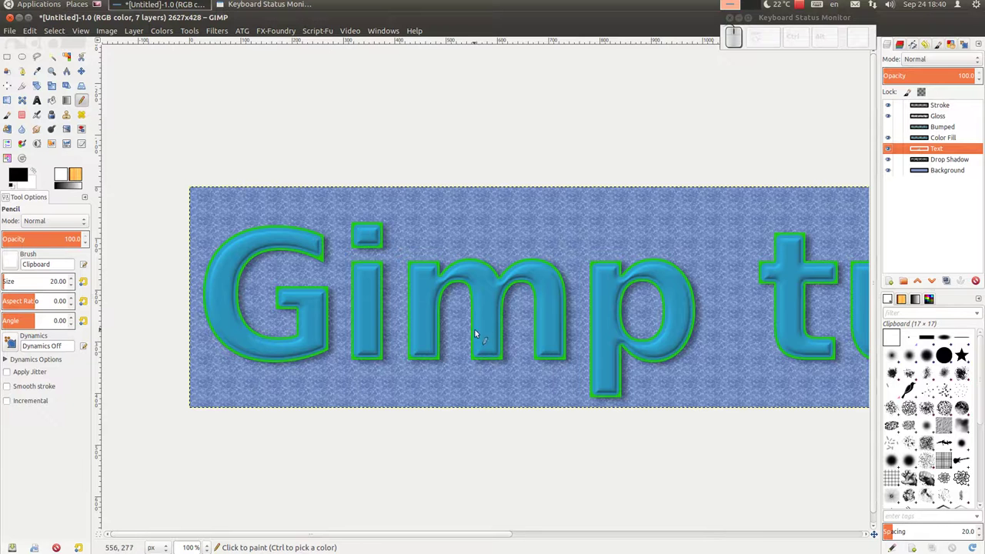
pyautogui.scroll(-3)
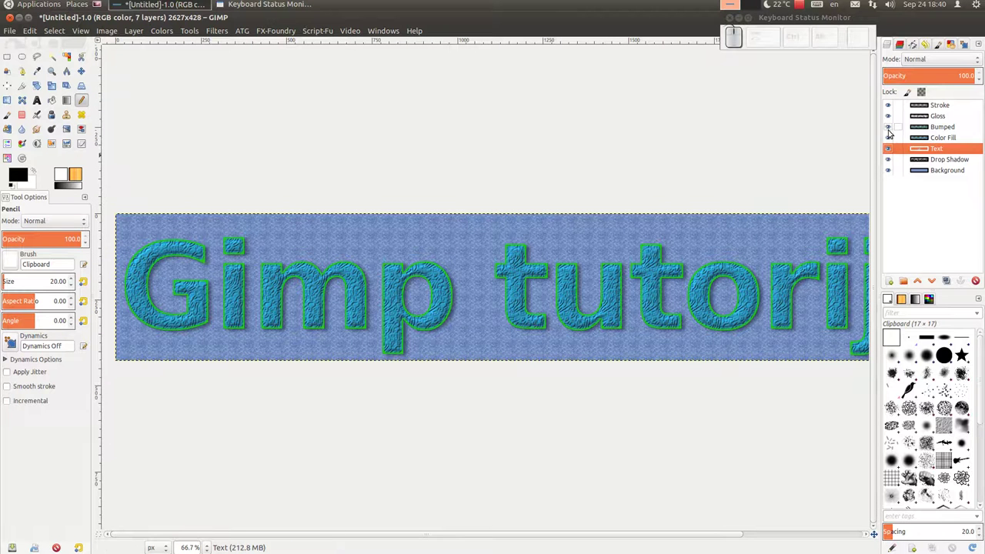
pyautogui.click(889, 174)
pyautogui.click(937, 177)
pyautogui.moveTo(690, 257); pyautogui.dragTo(631, 246)
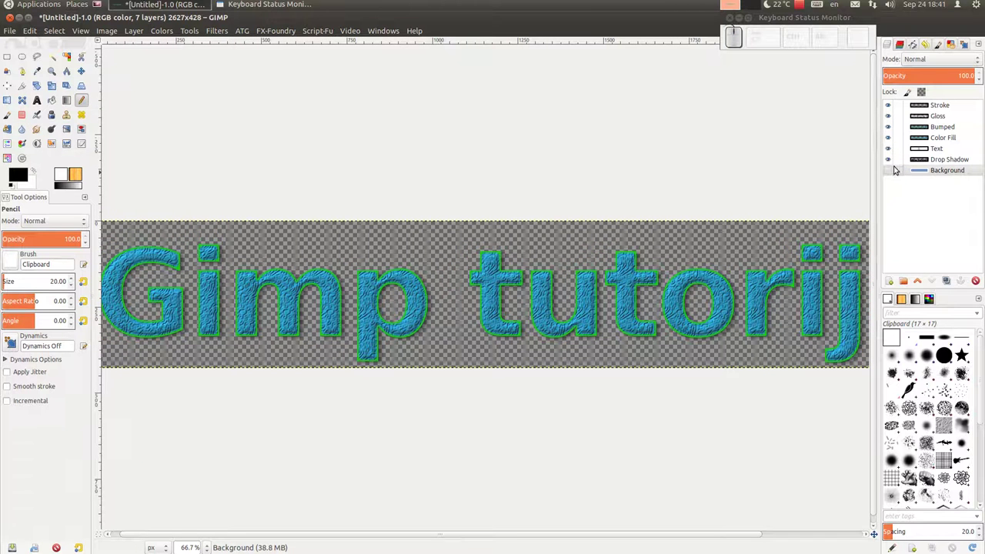
# Hide the Background layer so the logo sits on transparency and select the Stroke layer
pyautogui.click(890, 164)
pyautogui.click(945, 162)
pyautogui.click(891, 112)
pyautogui.click(954, 111)
pyautogui.scroll(3)
pyautogui.click(886, 111)
pyautogui.click(888, 112)
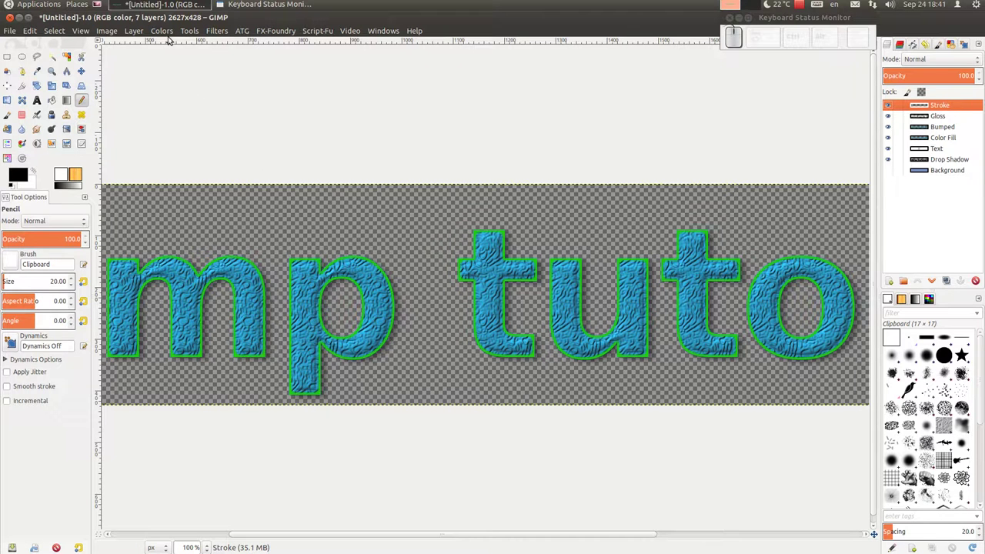
# Apply a Gaussian blur to the green Stroke layer to soften the outline
pyautogui.click(214, 34)
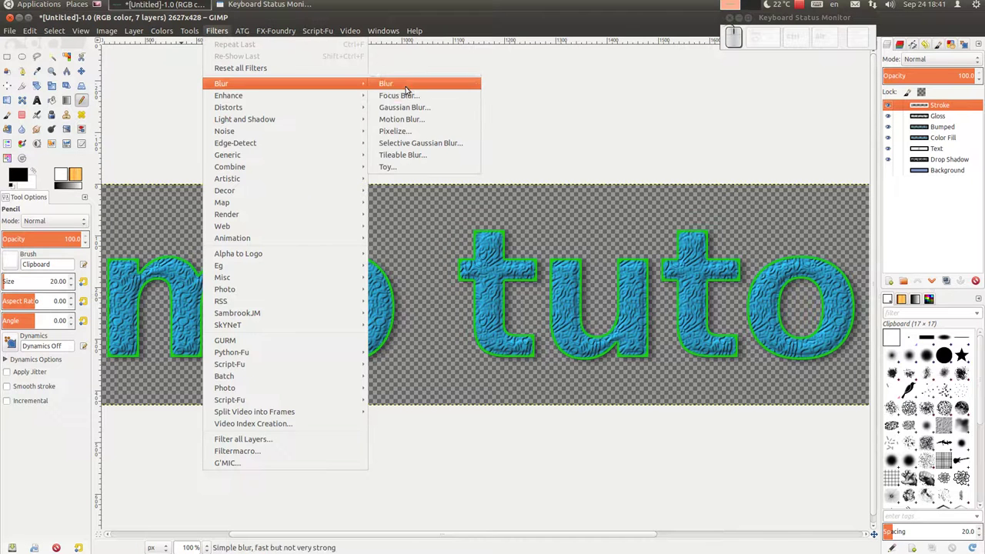
pyautogui.click(410, 110)
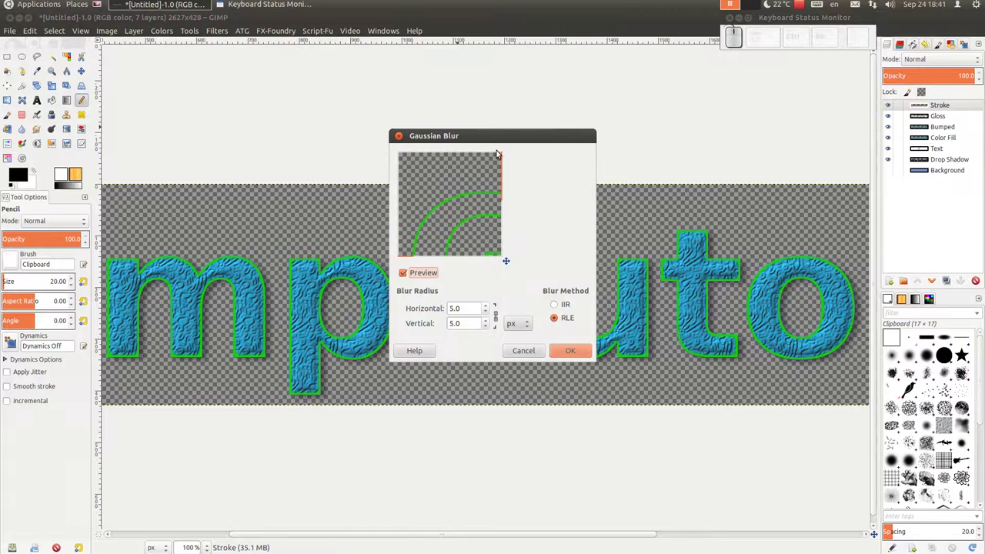
pyautogui.click(488, 309)
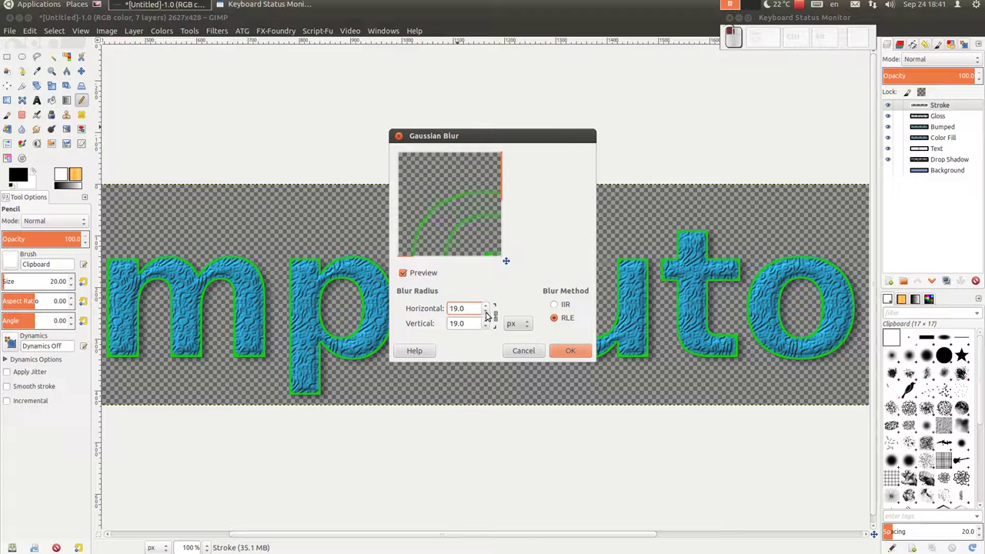
pyautogui.moveTo(487, 314); pyautogui.dragTo(566, 352)
pyautogui.click(565, 352)
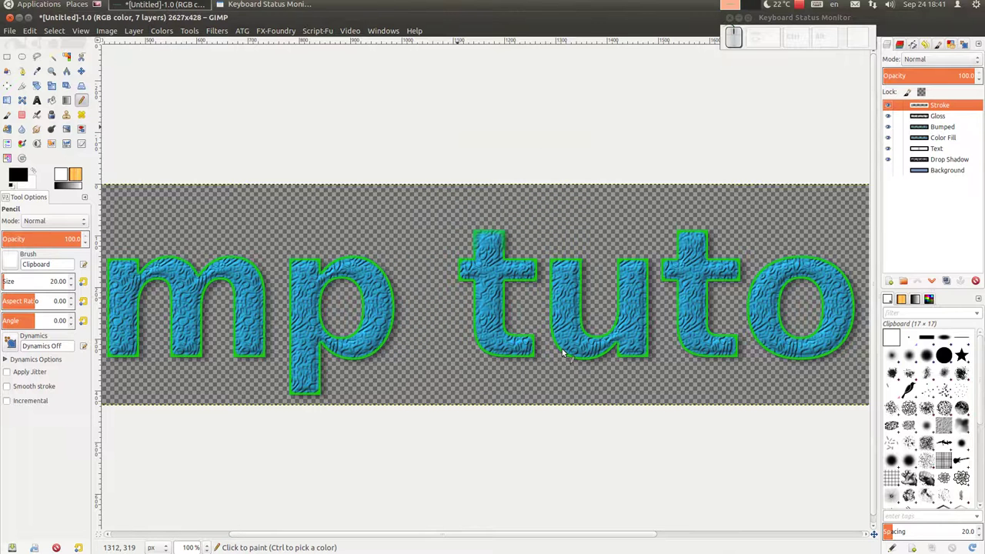
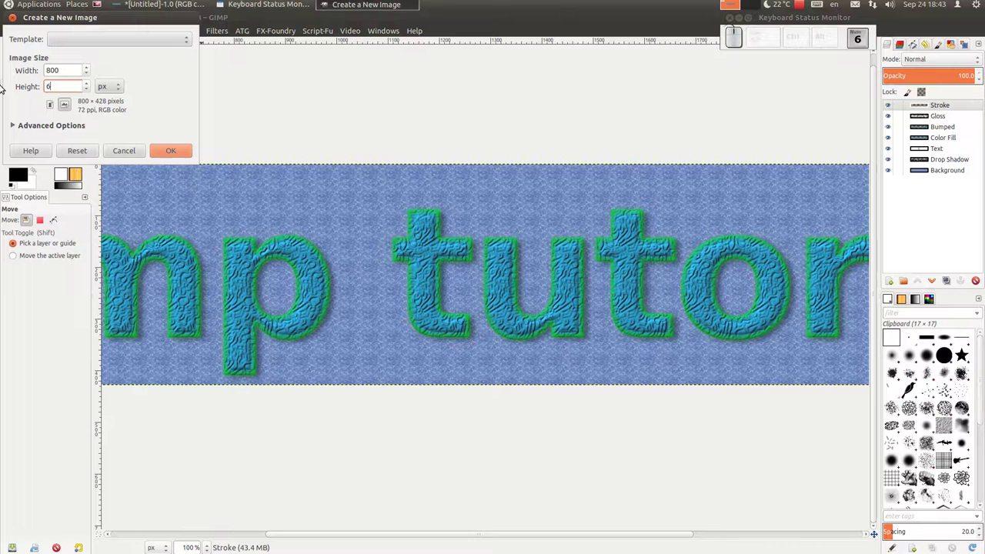
# Create the 800×600 image and write 'Gimp tutorijal' as a 100 px black Sans text layer
pyautogui.click(169, 161)
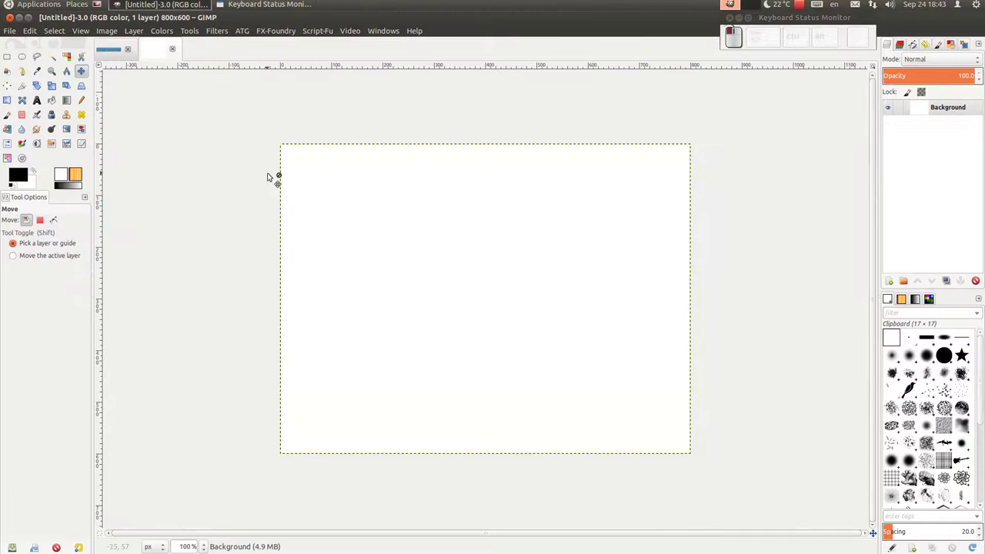
pyautogui.scroll(3)
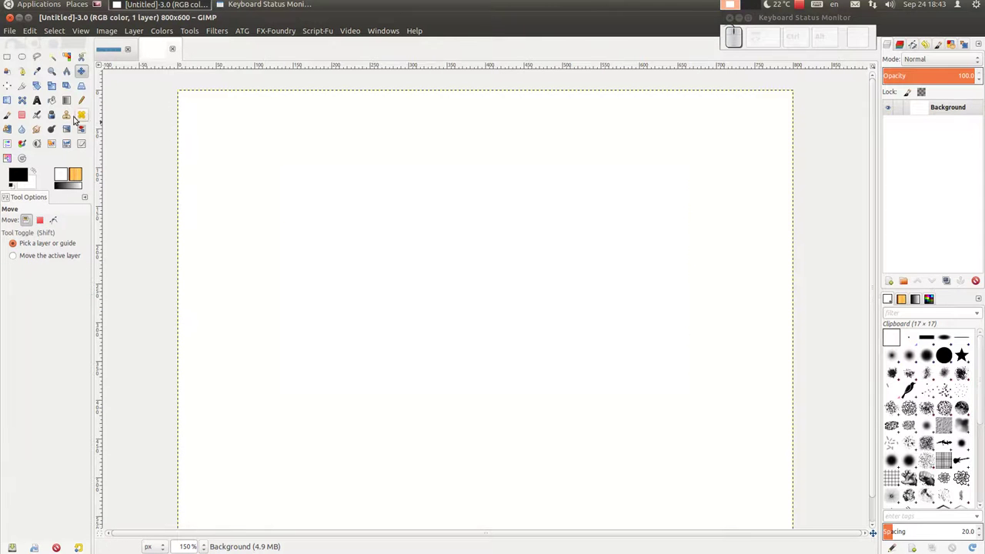
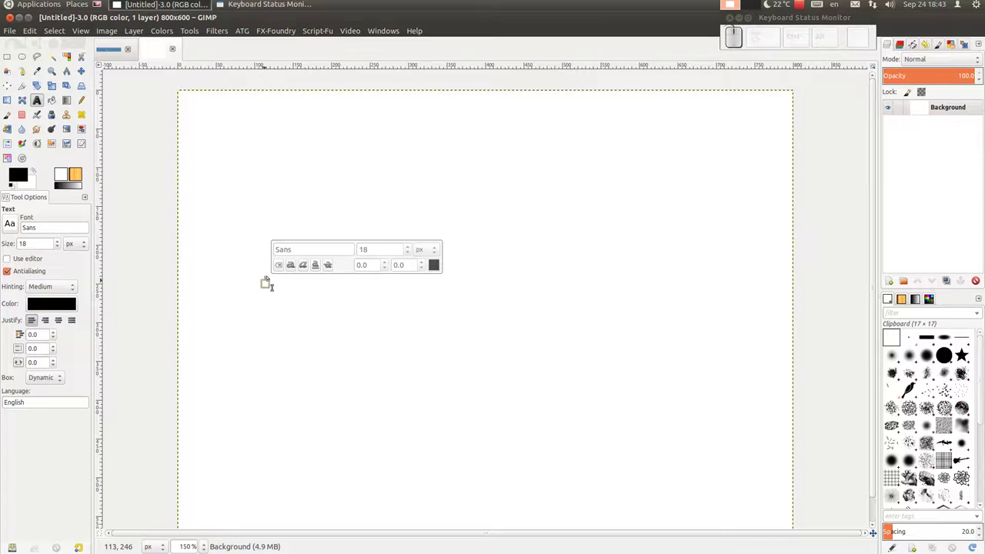
pyautogui.press('shift+g')
pyautogui.press('i')
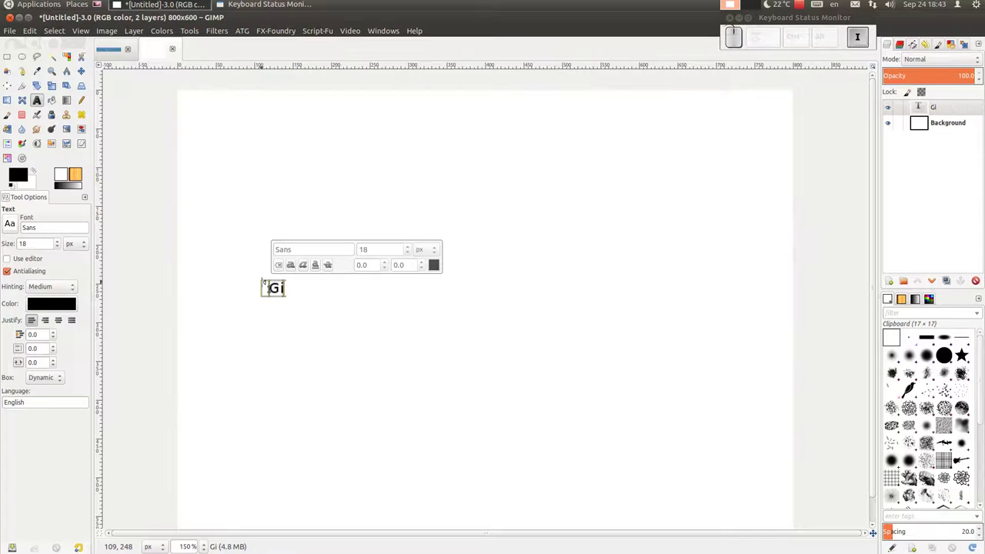
pyautogui.press('space')
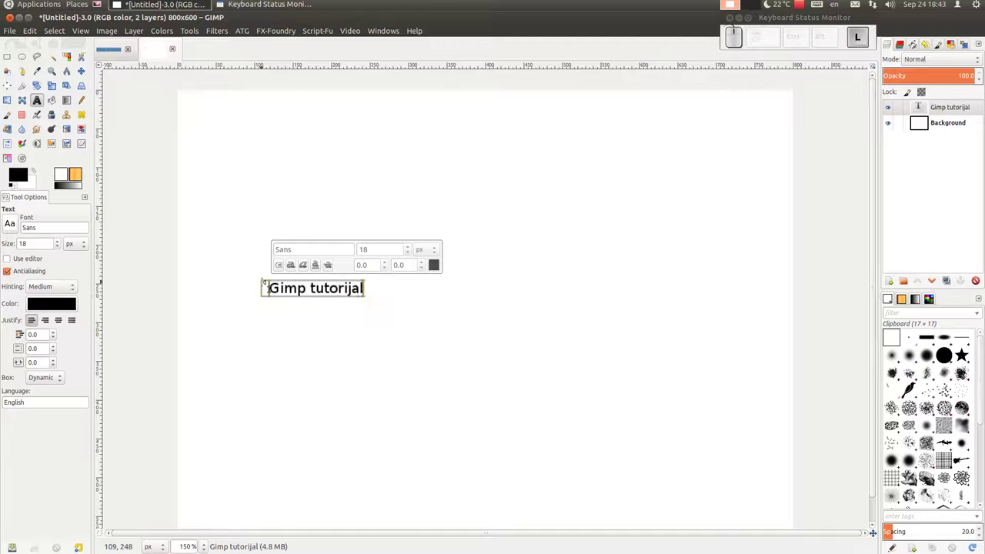
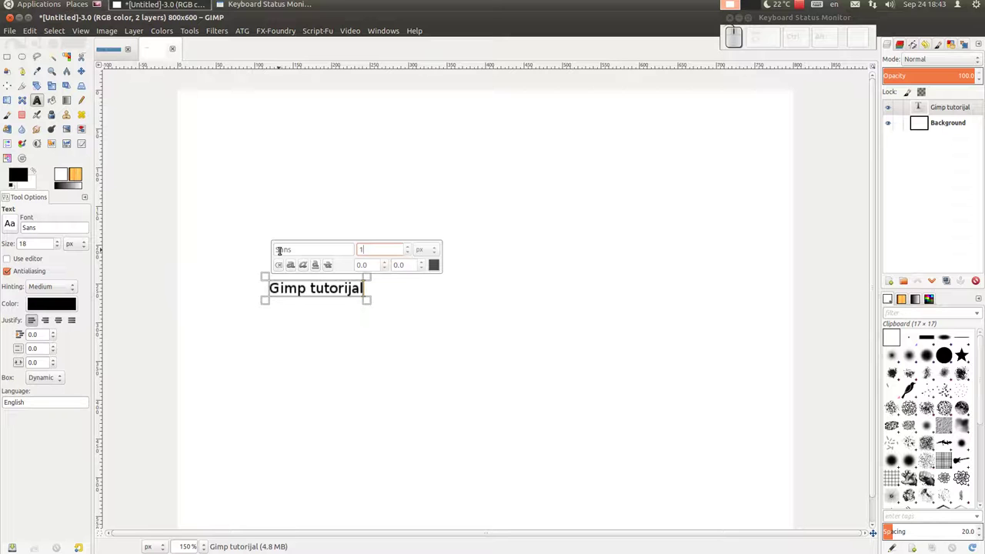
pyautogui.press('KP_0')
pyautogui.press('KP_Enter')
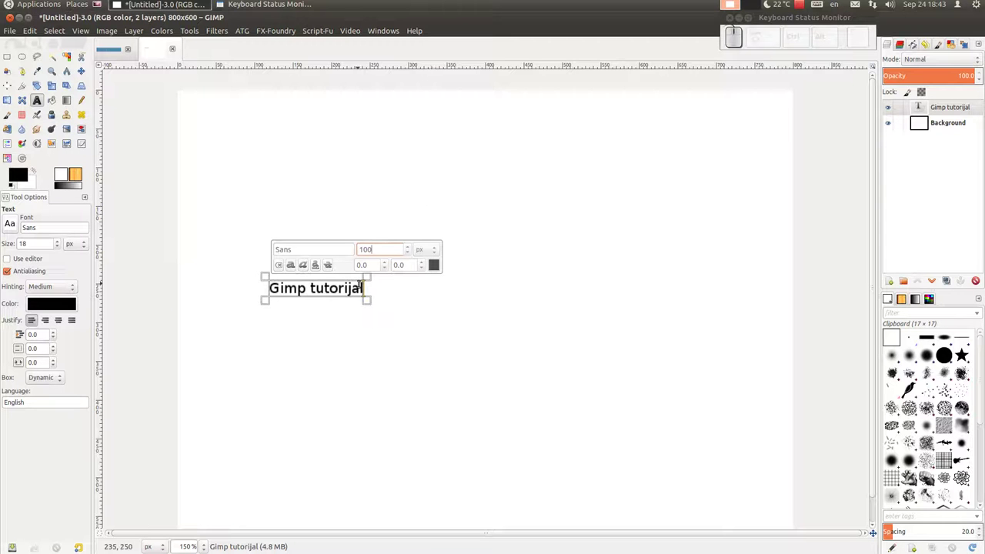
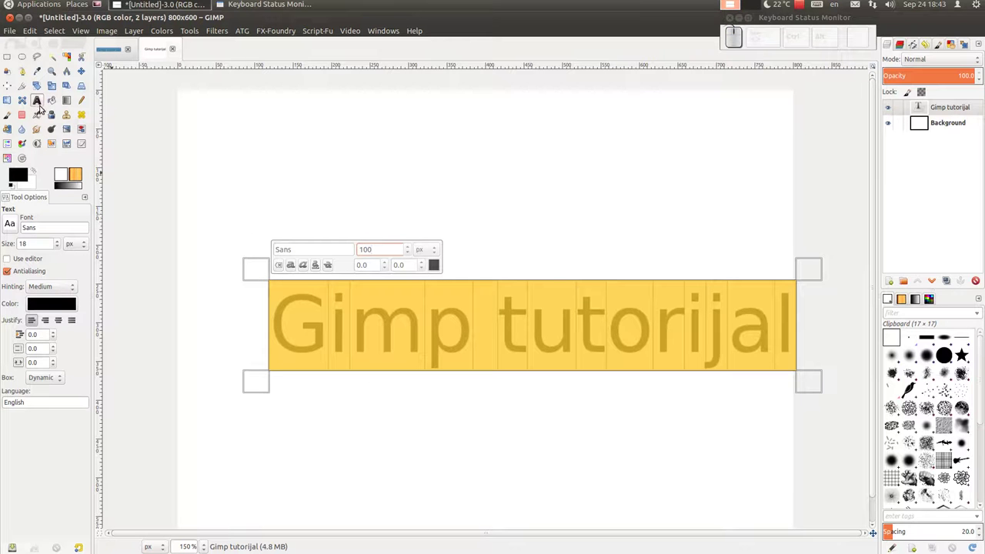
pyautogui.click(86, 75)
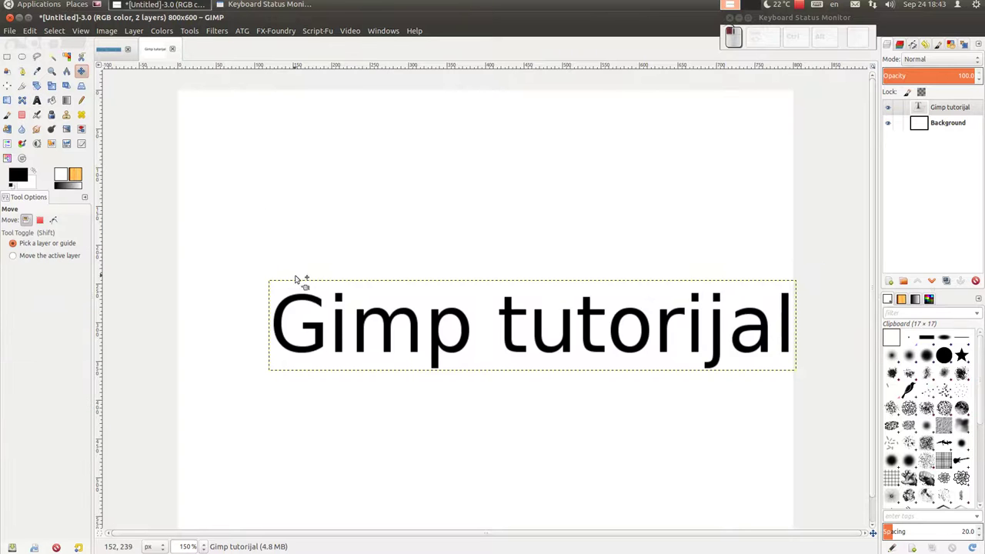
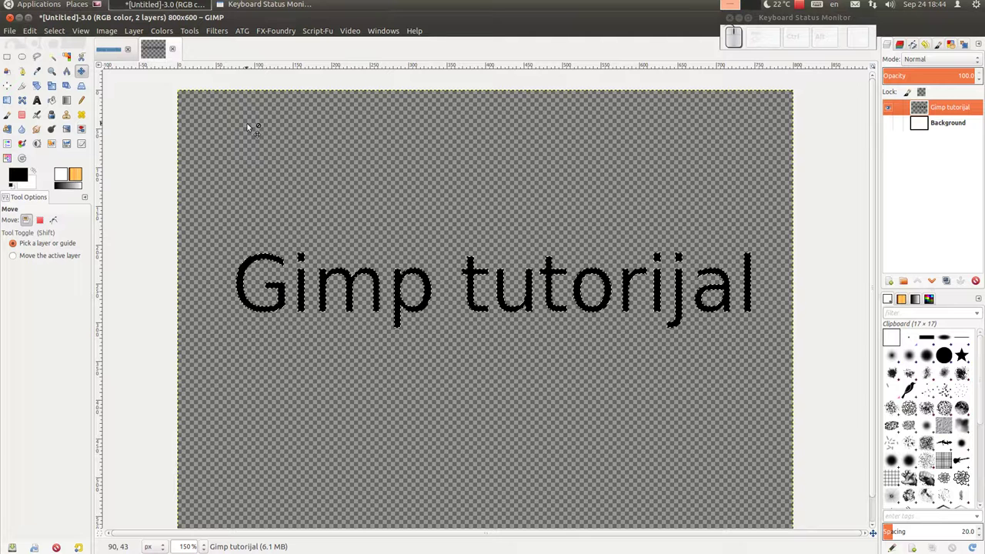
# Run Filters > Alpha to Logo > Logo Toolbox on the text image
pyautogui.click(219, 32)
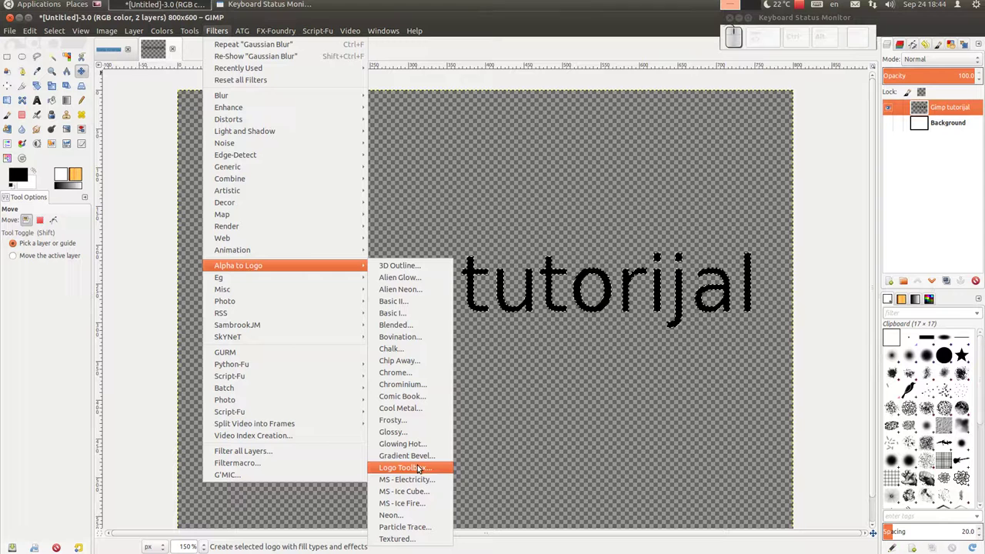
pyautogui.click(419, 468)
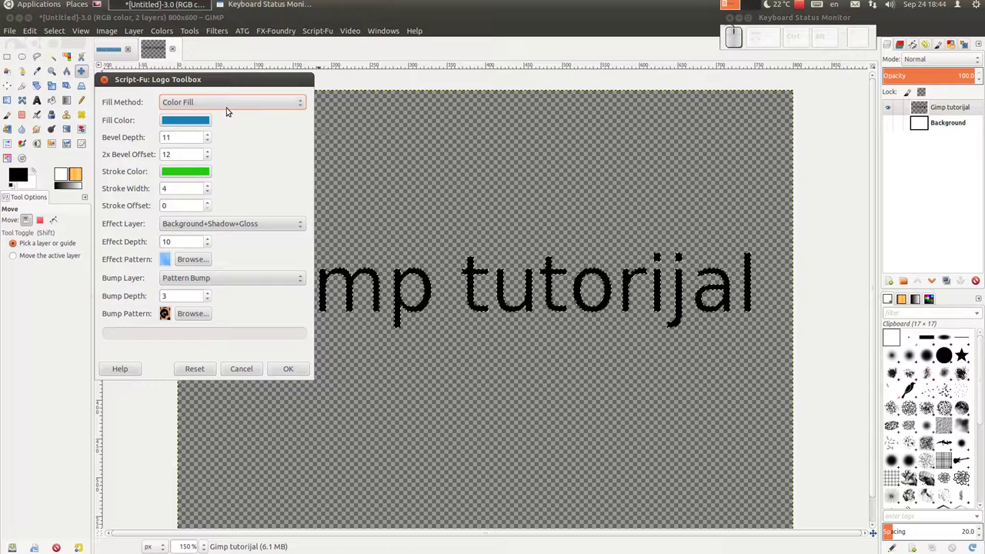
# Keep Color Fill as the fill method and set the fill colour to red
pyautogui.click(205, 107)
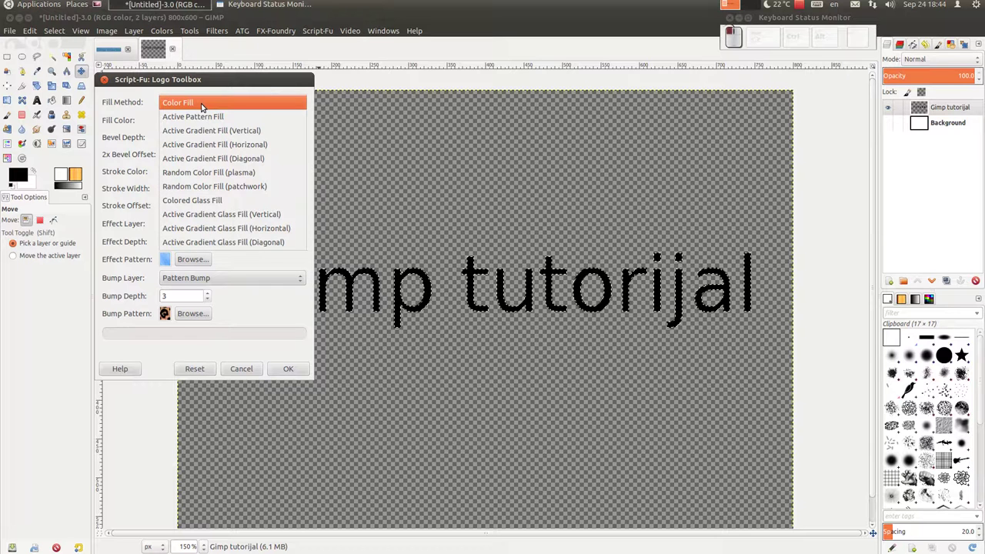
pyautogui.click(210, 109)
pyautogui.click(210, 125)
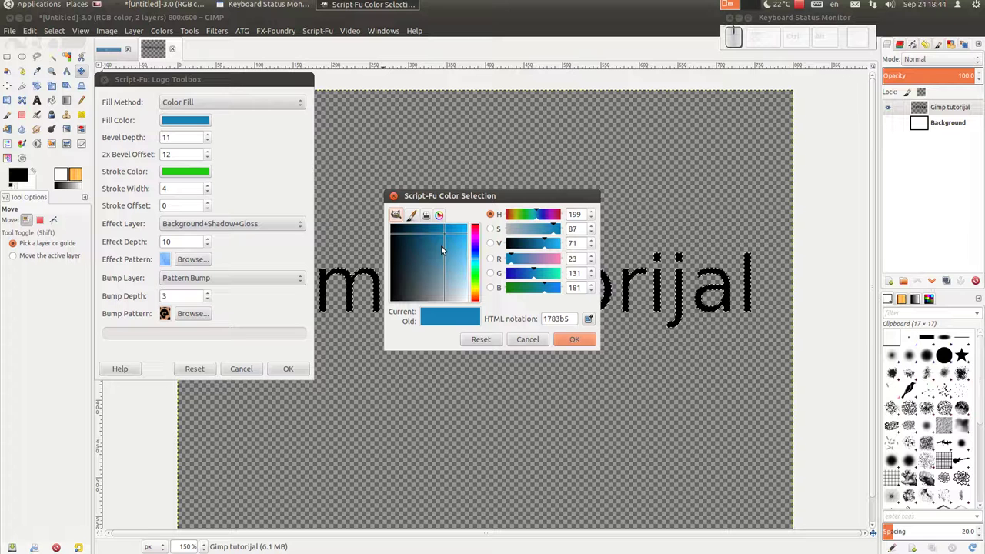
pyautogui.moveTo(554, 217); pyautogui.dragTo(479, 243)
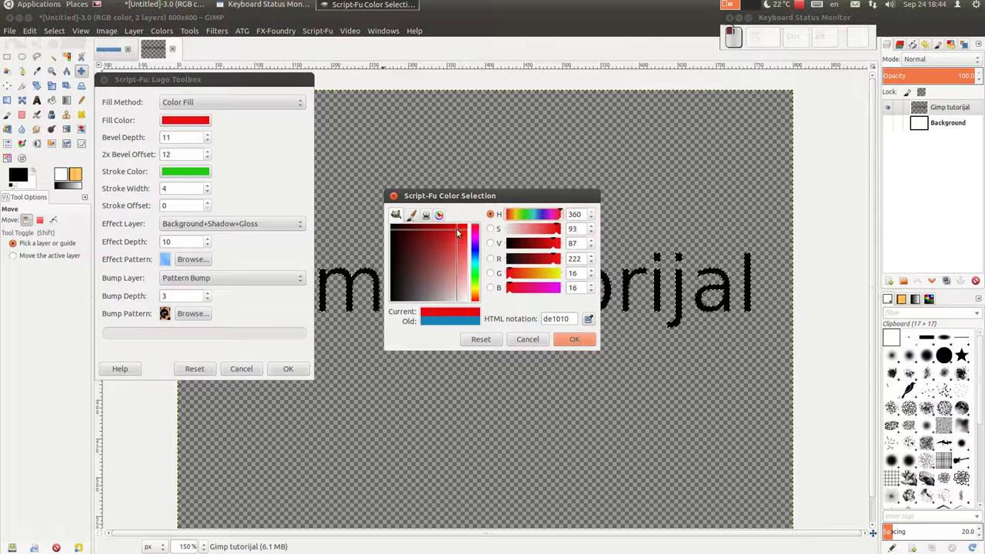
pyautogui.click(572, 344)
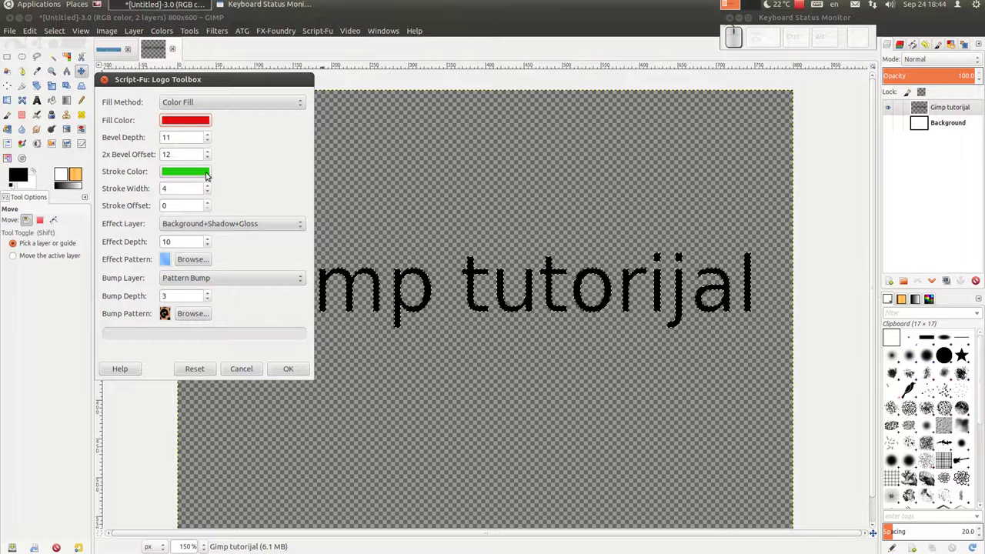
# Set the logo's stroke colour to blue
pyautogui.click(200, 176)
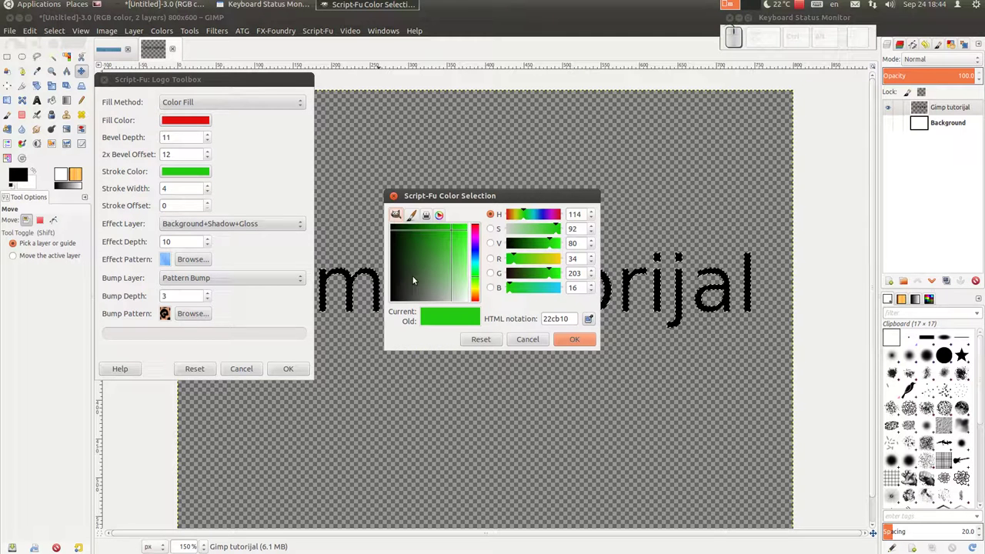
pyautogui.moveTo(549, 291); pyautogui.dragTo(458, 233)
pyautogui.click(462, 232)
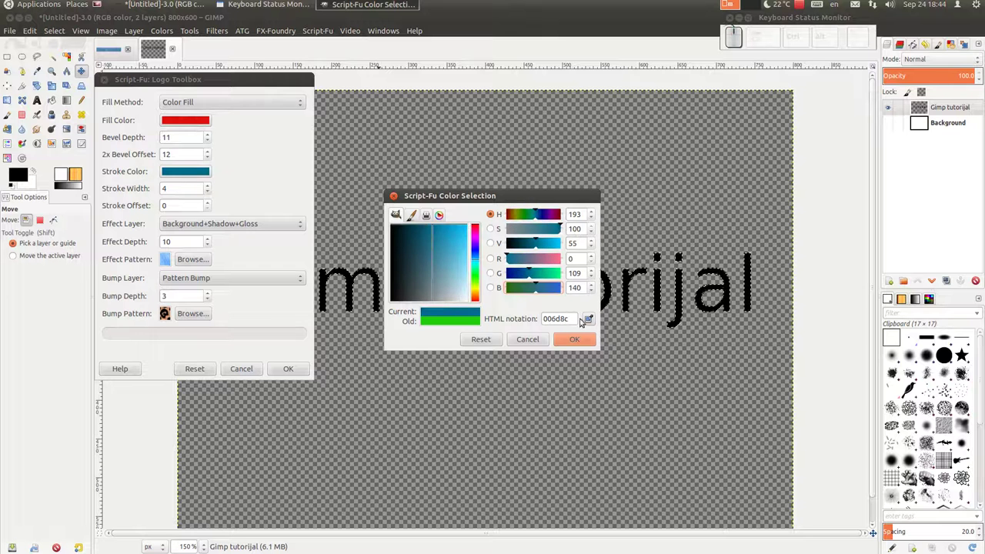
pyautogui.click(198, 261)
# Browse the patterns and pick the stone pattern for the logo's effect layer
pyautogui.scroll(-3)
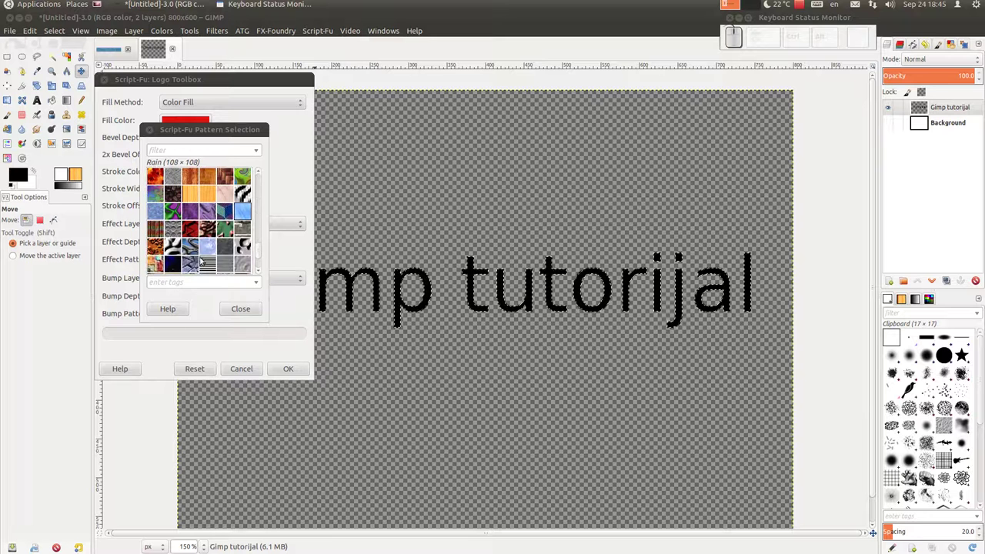
pyautogui.click(195, 269)
pyautogui.click(249, 318)
pyautogui.click(199, 319)
pyautogui.scroll(3)
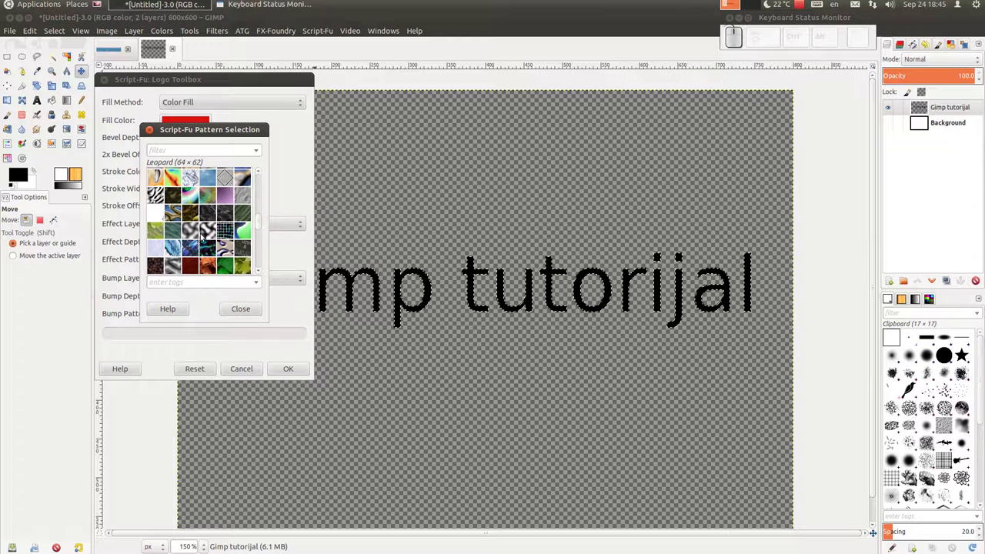
pyautogui.click(208, 234)
pyautogui.click(251, 309)
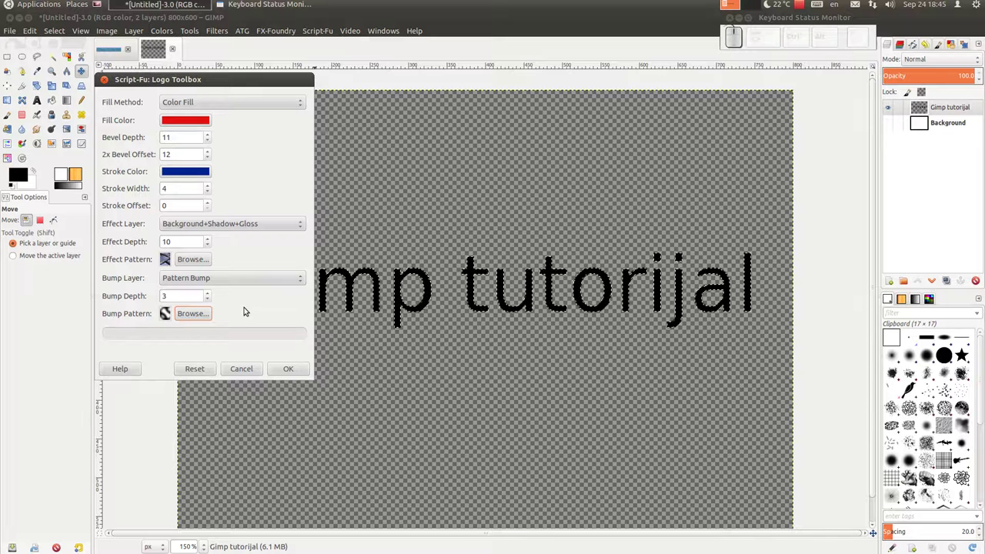
# Keep Pattern Bump as the bump layer and render the red beveled logo with drop shadow
pyautogui.click(303, 280)
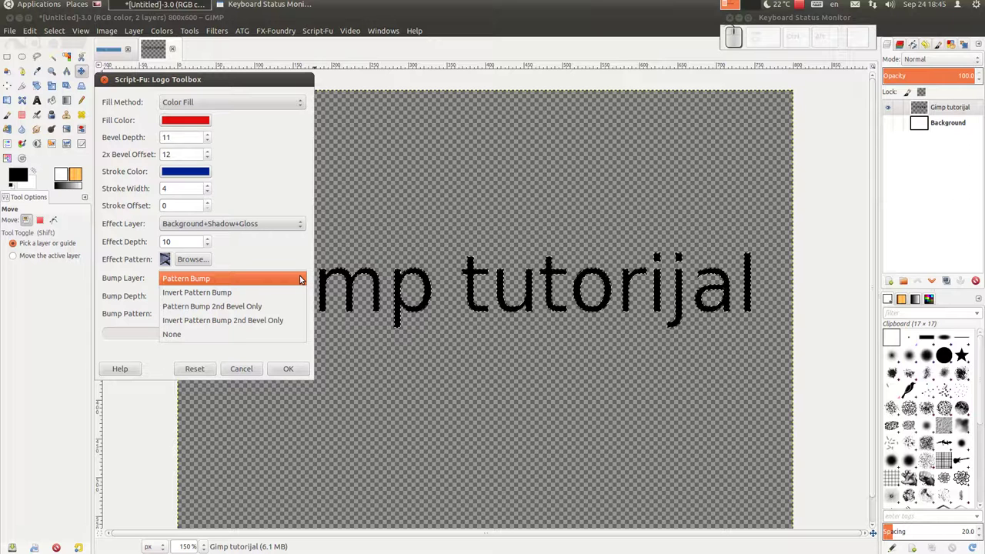
pyautogui.click(303, 244)
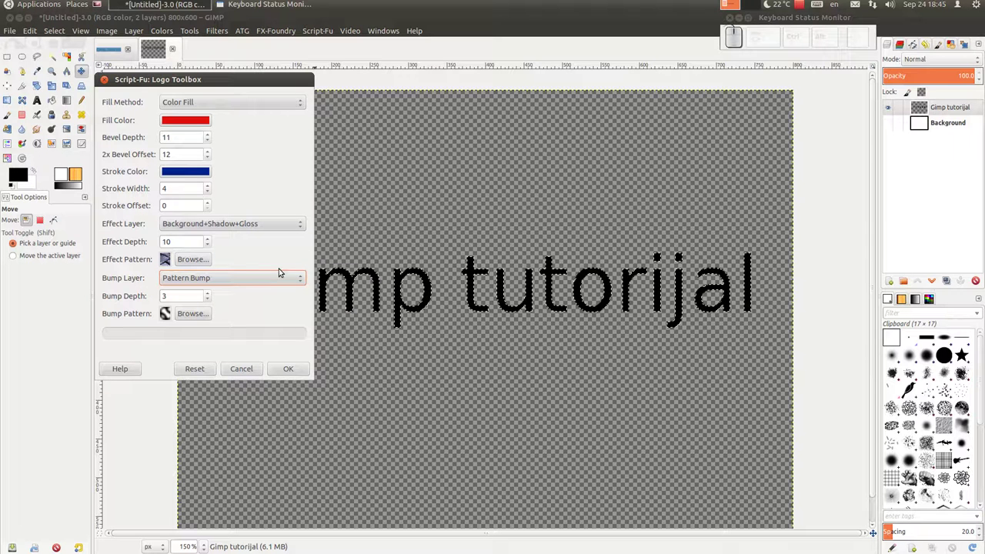
pyautogui.click(284, 373)
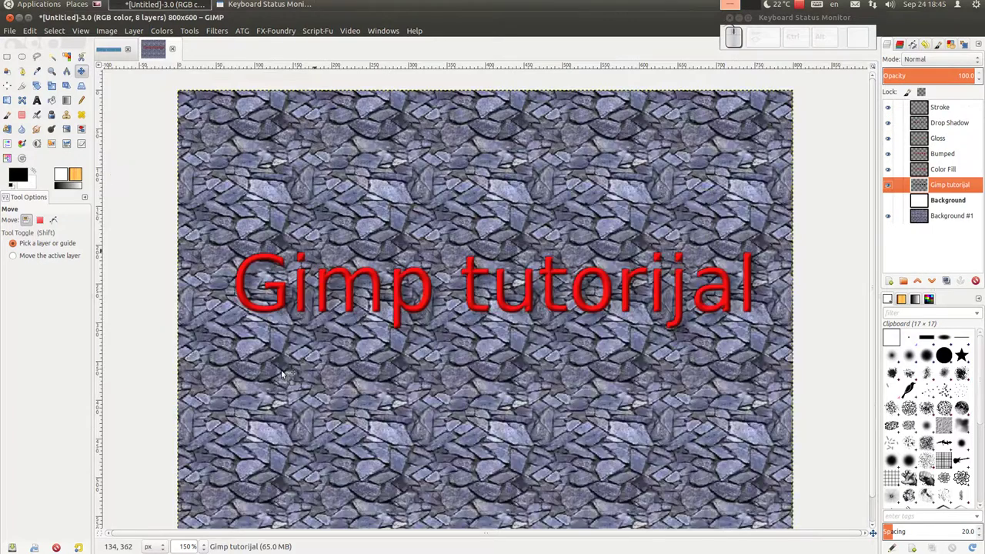
# Hide the stone-pattern background leaving the red logo on transparency, then choose the '2. Star' brush
pyautogui.scroll(-3)
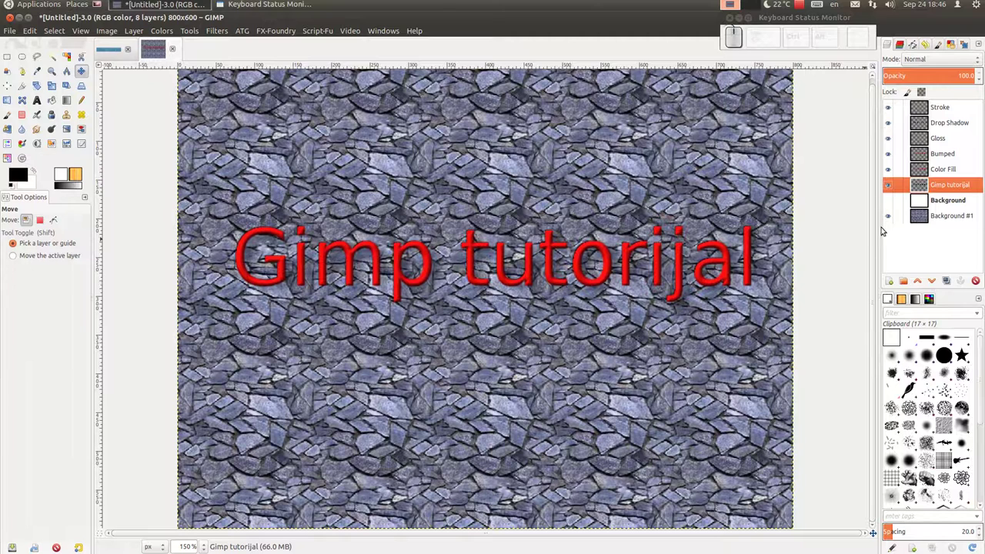
pyautogui.click(891, 219)
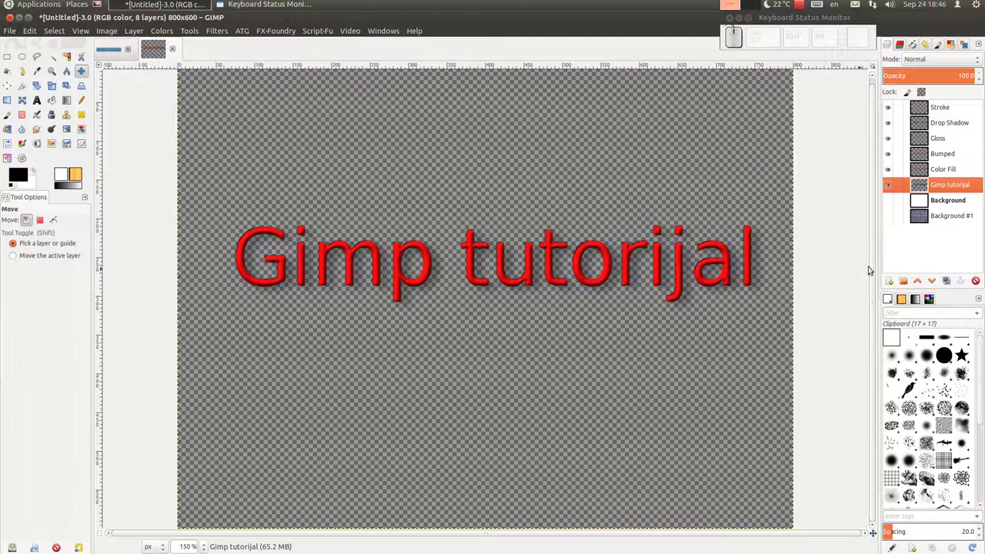
pyautogui.click(892, 221)
pyautogui.click(892, 221)
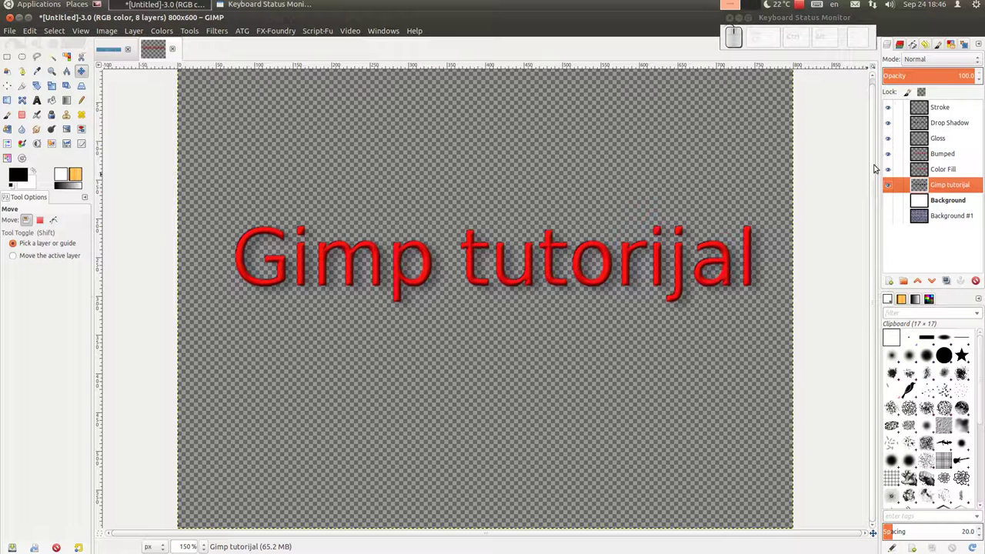
pyautogui.doubleClick(893, 145)
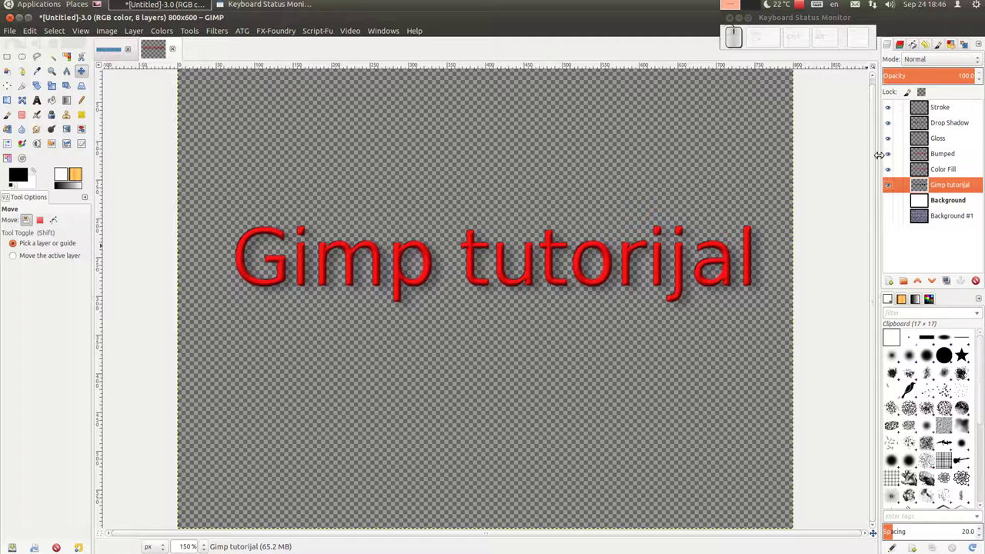
pyautogui.click(890, 107)
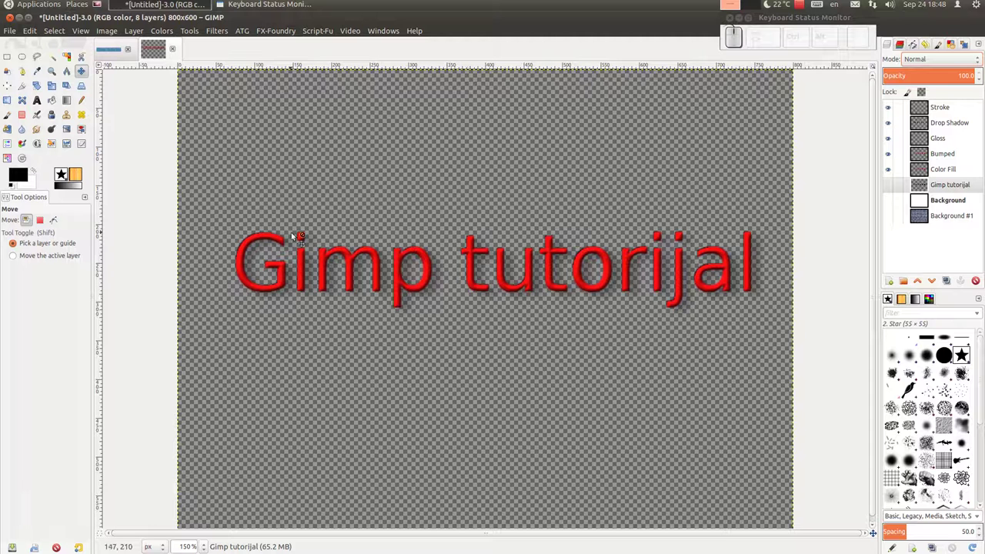
# Create a blank 800×600 image and arm the Pencil with the Star brush at size about 505
pyautogui.click(16, 34)
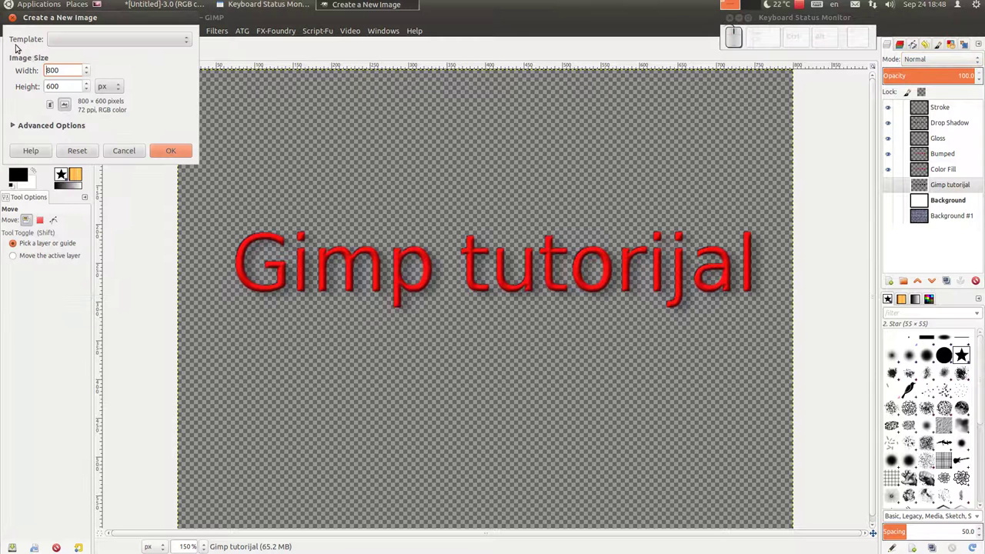
pyautogui.click(175, 151)
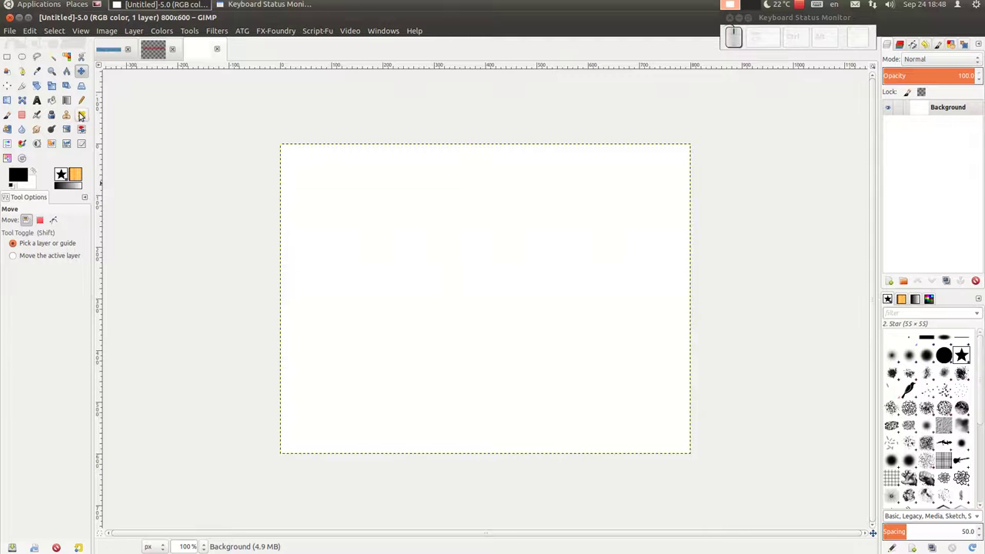
pyautogui.click(81, 107)
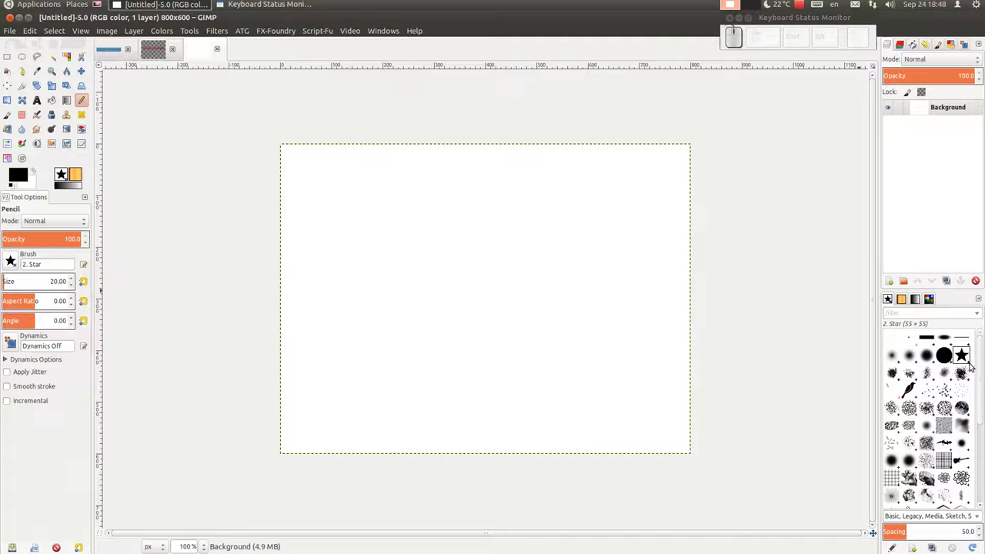
pyautogui.click(963, 360)
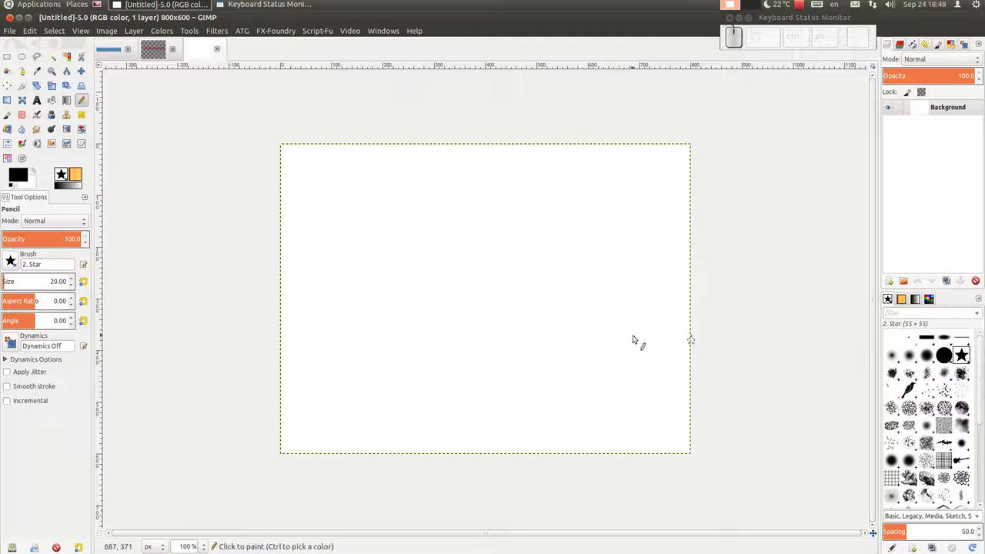
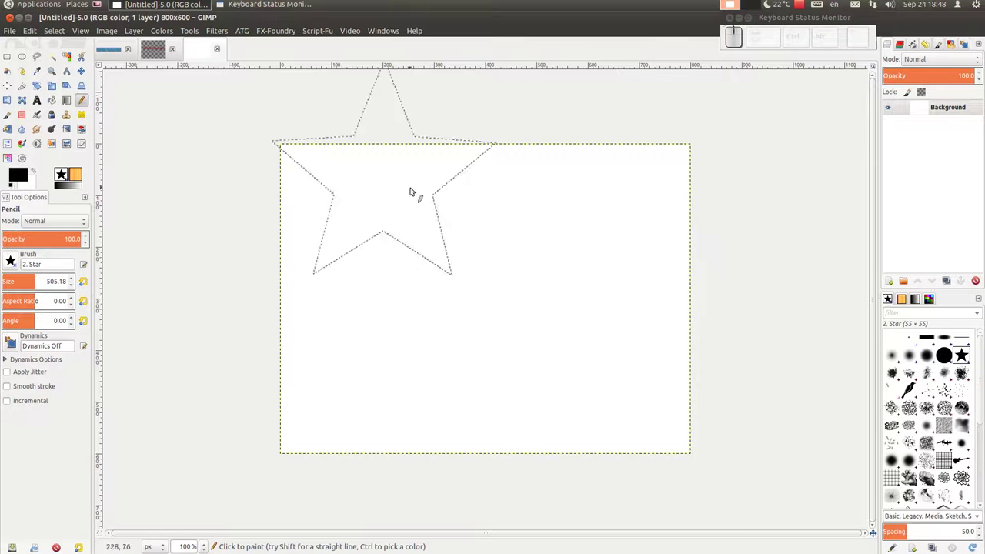
# Stamp a black star on a new transparent layer, hide the white Background, and select the star via Alpha to Selection
pyautogui.click(891, 286)
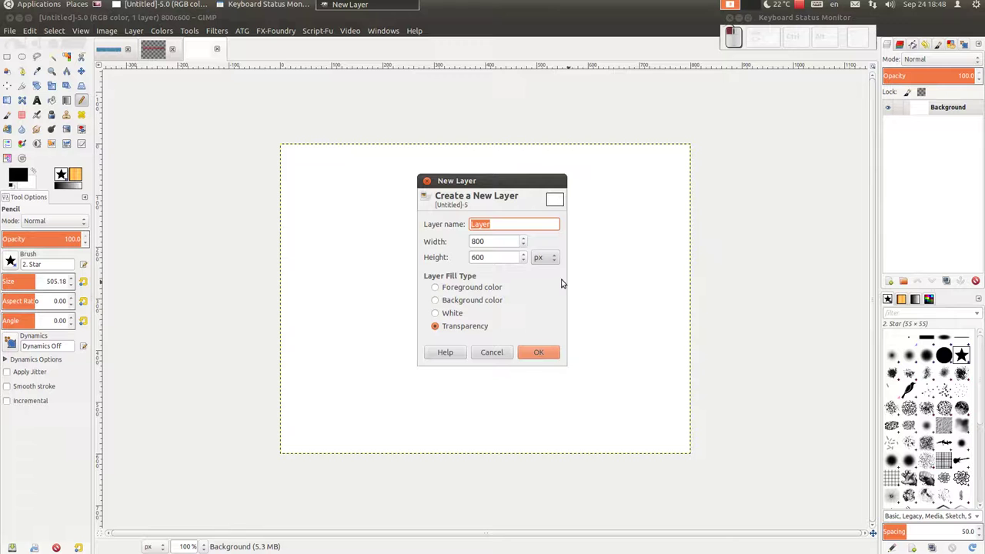
pyautogui.click(554, 355)
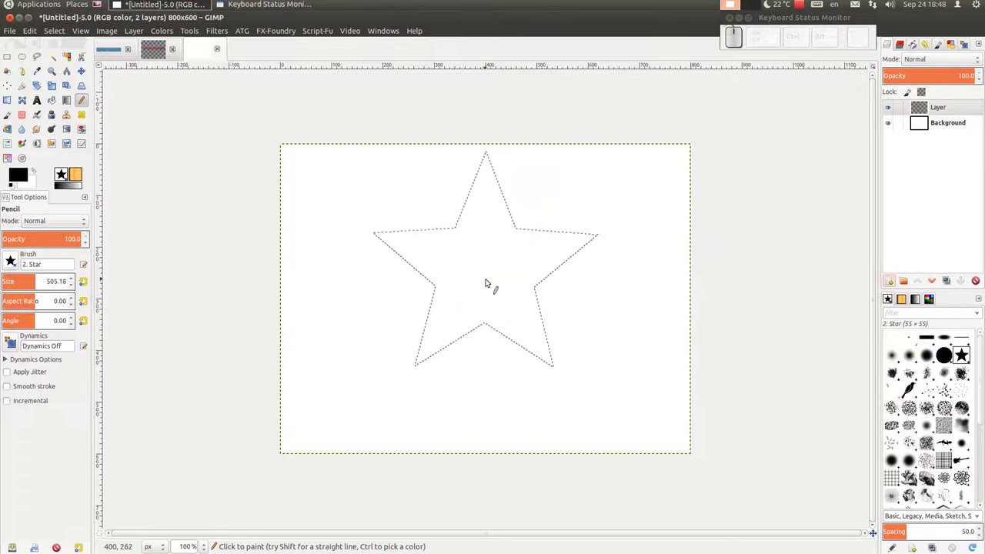
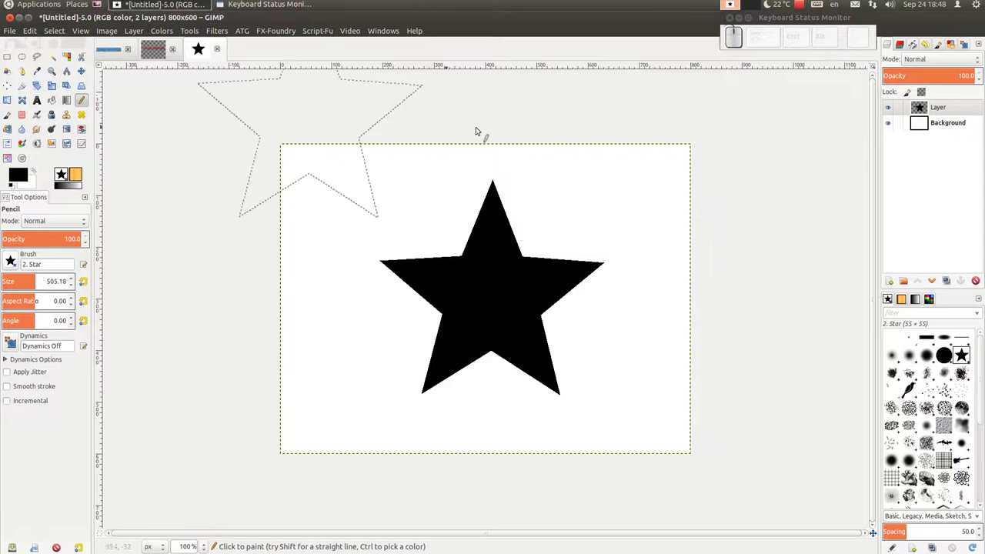
pyautogui.click(895, 127)
pyautogui.click(890, 127)
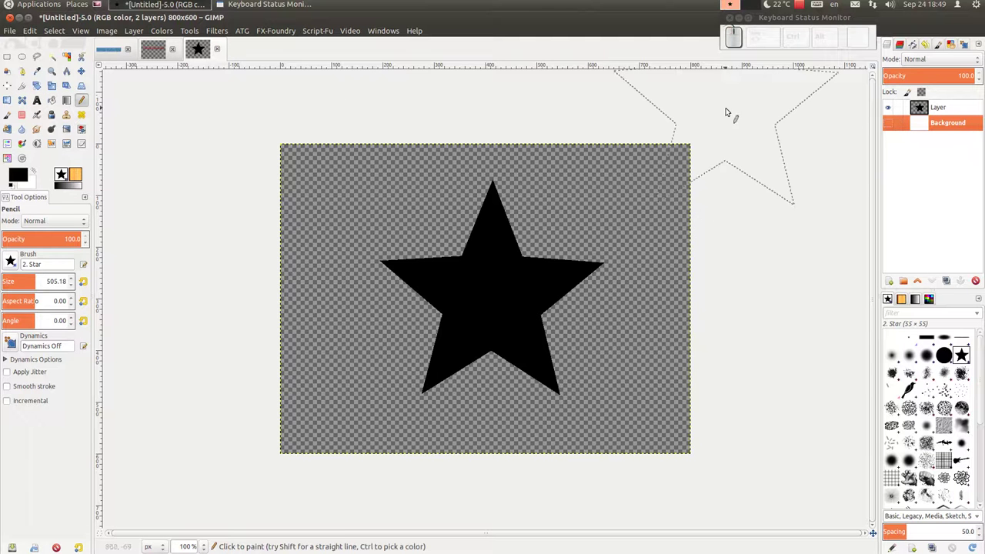
pyautogui.click(957, 110)
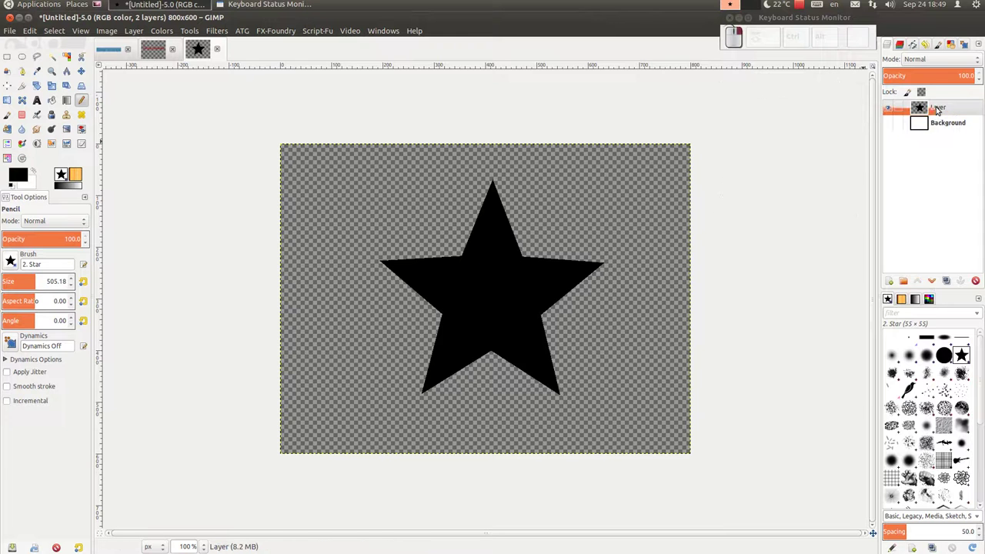
pyautogui.click(912, 375)
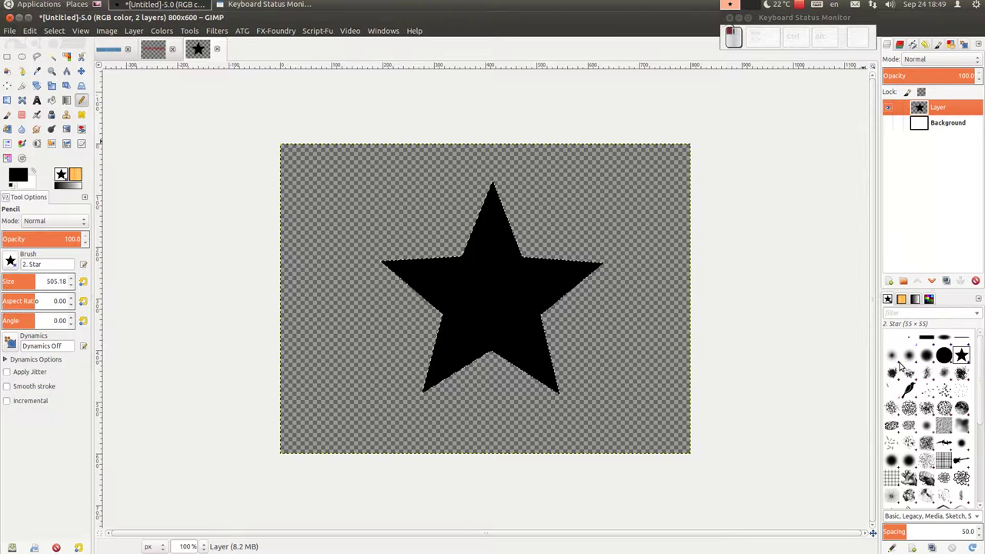
# Run Logo Toolbox on the star with blue fill, green stroke, effect and bump patterns
pyautogui.click(216, 34)
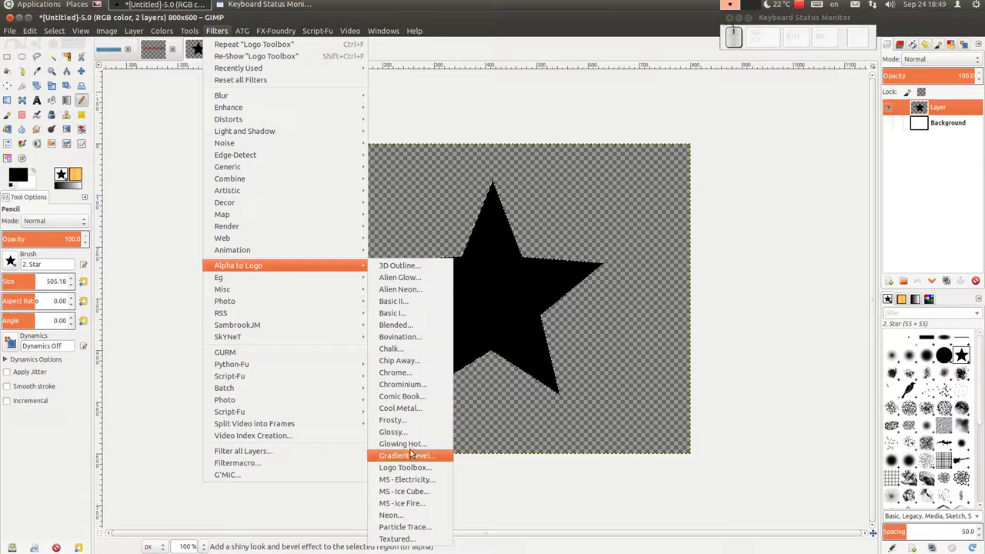
pyautogui.click(420, 470)
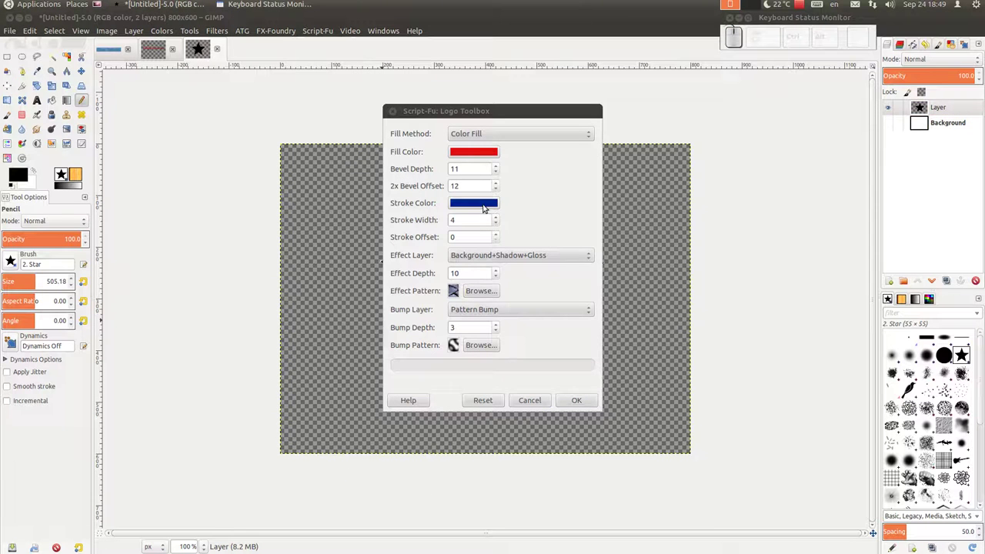
pyautogui.click(490, 403)
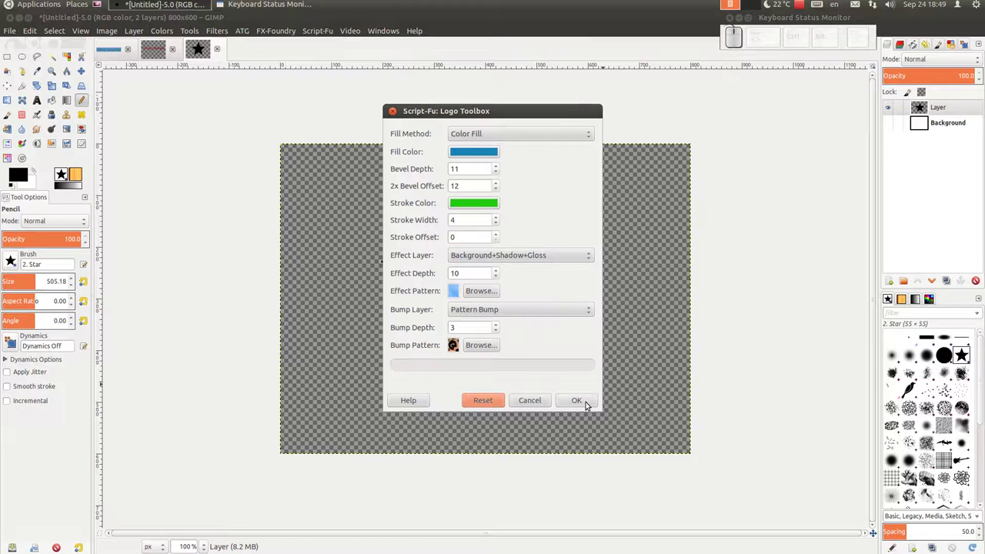
pyautogui.click(584, 404)
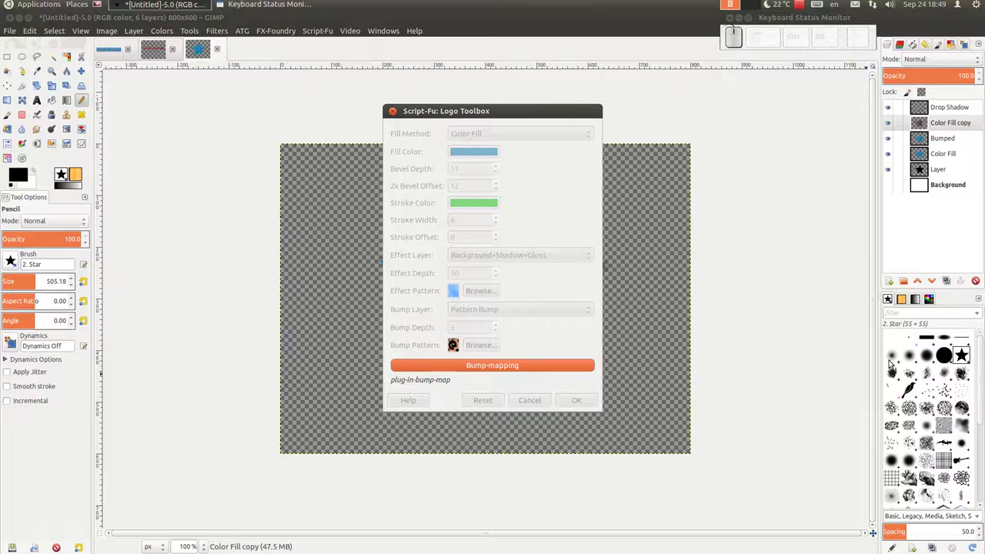
pyautogui.click(912, 339)
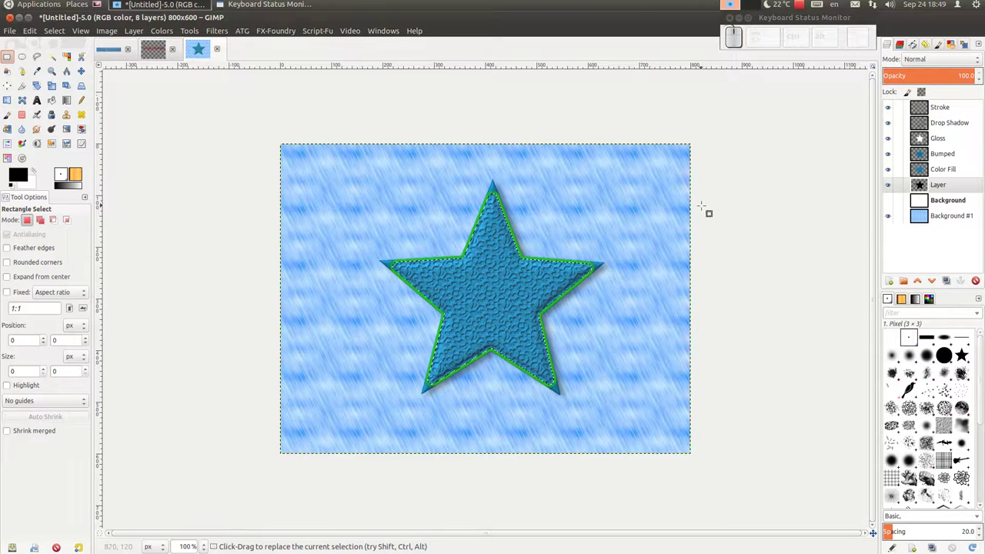
pyautogui.click(889, 190)
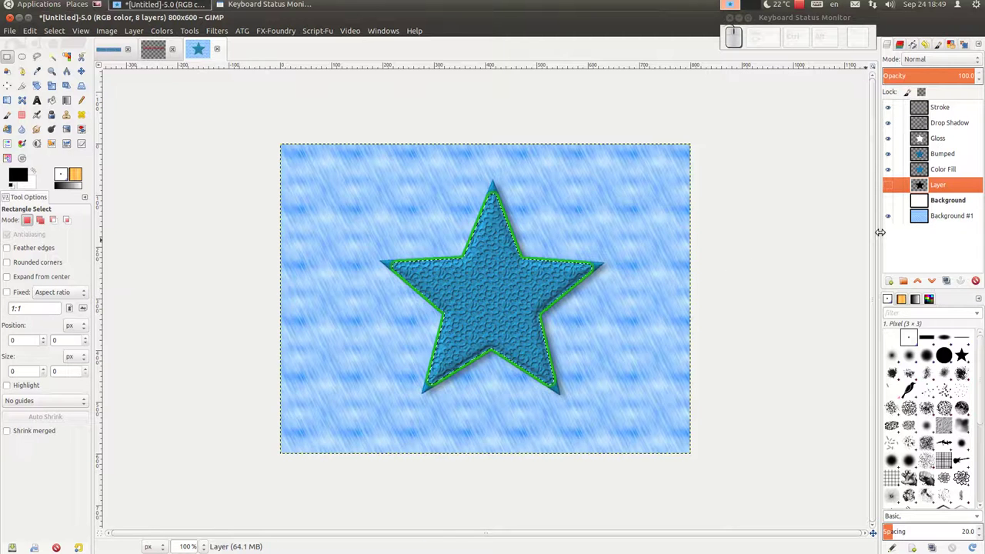
pyautogui.click(892, 224)
pyautogui.click(893, 224)
pyautogui.click(149, 58)
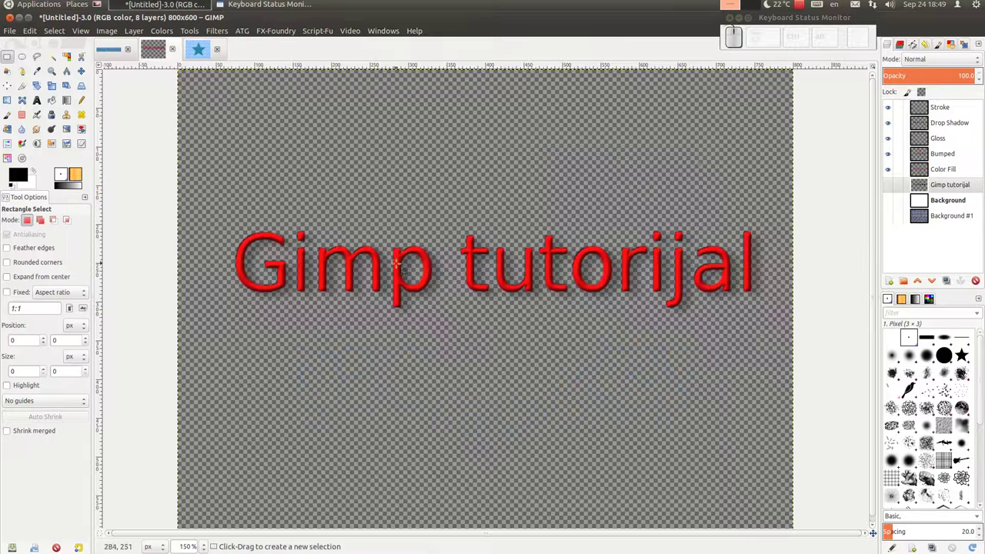
pyautogui.click(195, 50)
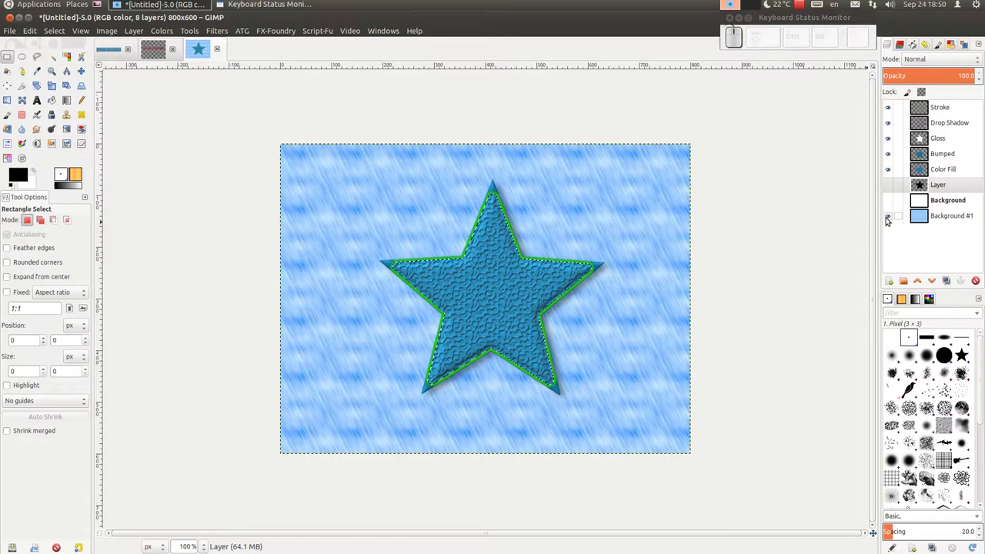
pyautogui.click(890, 221)
pyautogui.click(890, 221)
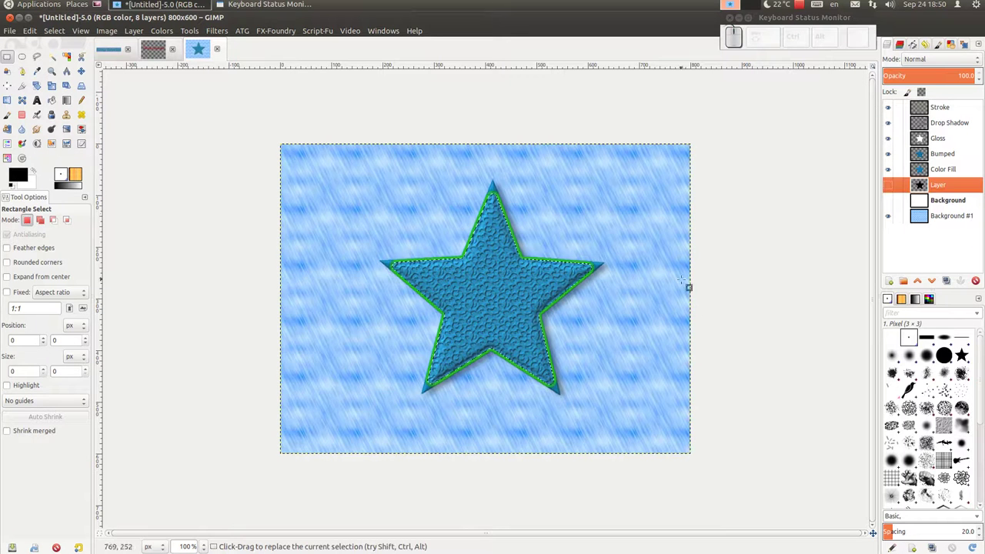